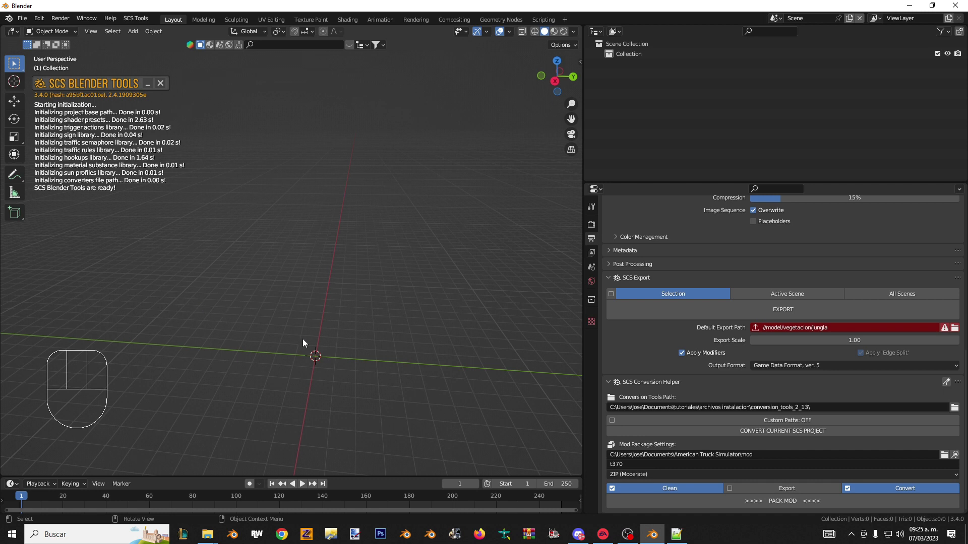
- Orbit the empty scene and align the view to a different axis
drag(336, 340, 369, 354)
drag(319, 363, 272, 353)
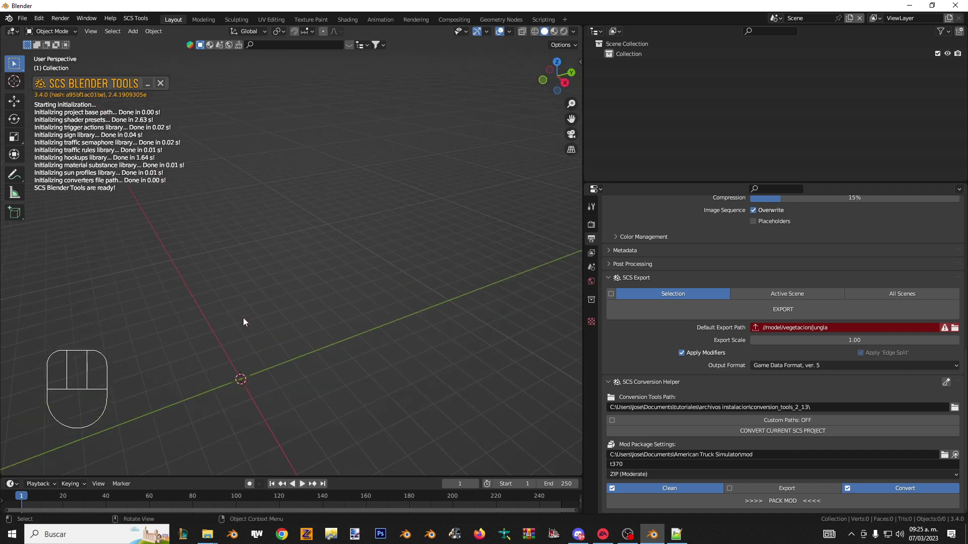
middle_click(253, 357)
drag(335, 274, 288, 291)
drag(399, 298, 274, 275)
drag(317, 295, 352, 262)
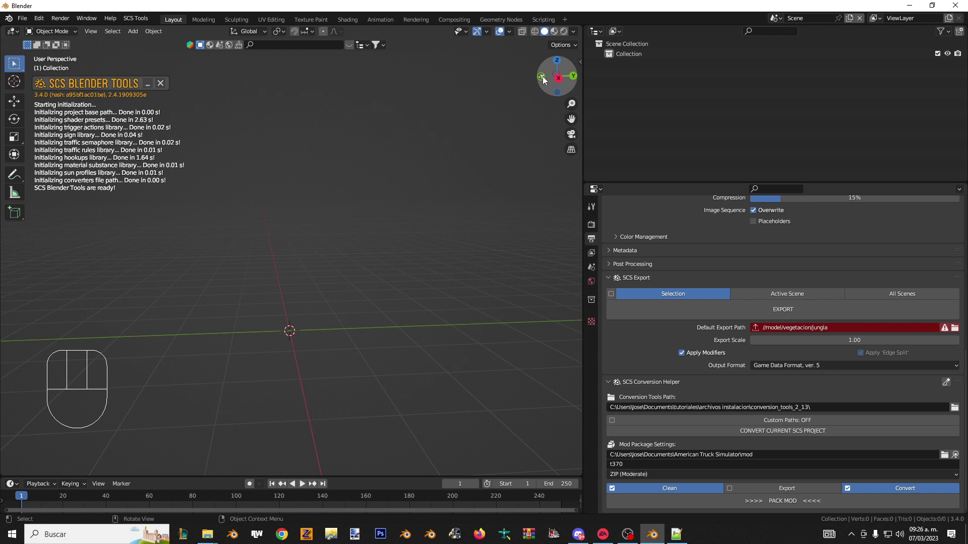
click(547, 80)
click(564, 80)
drag(340, 344, 359, 352)
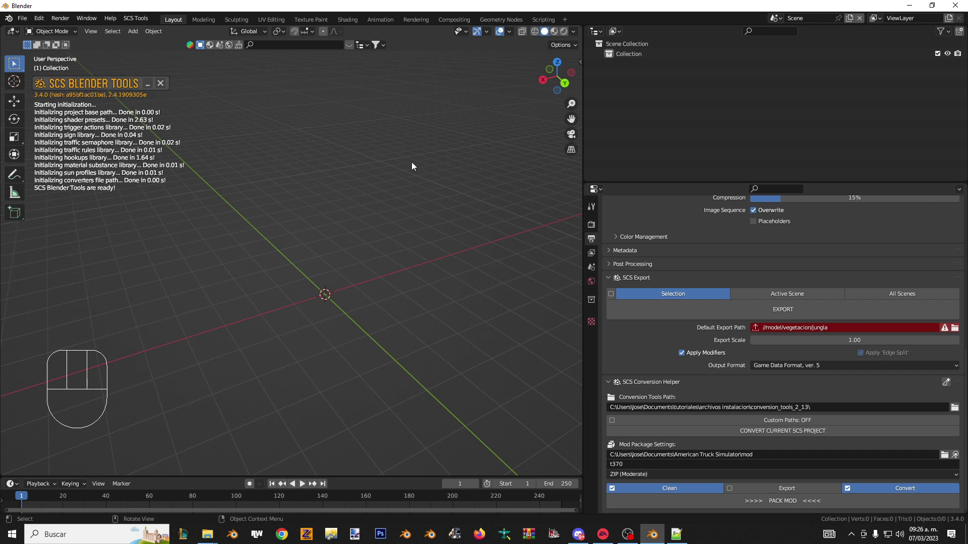
- Place the 3D cursor, add a cube there and undo it again
right_click(492, 108)
middle_click(375, 158)
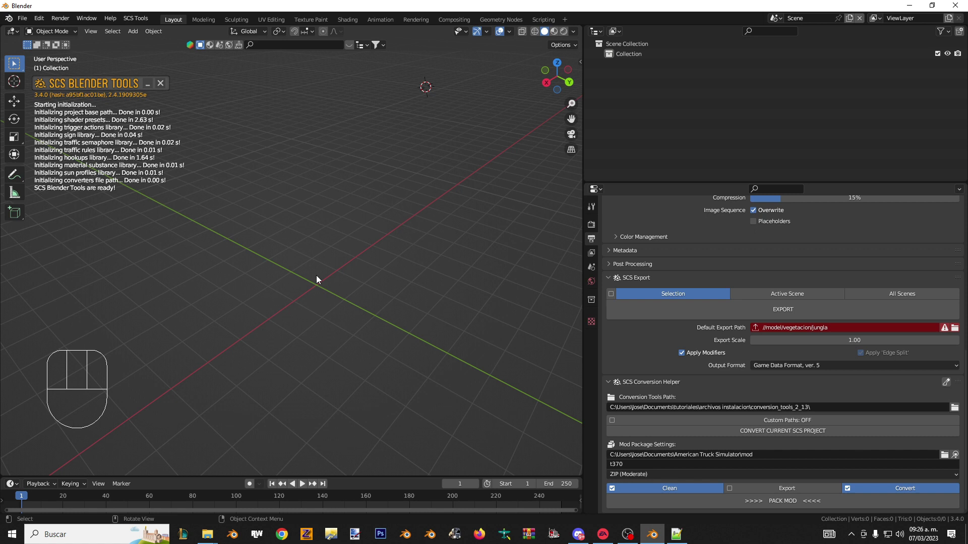
key(shift+a)
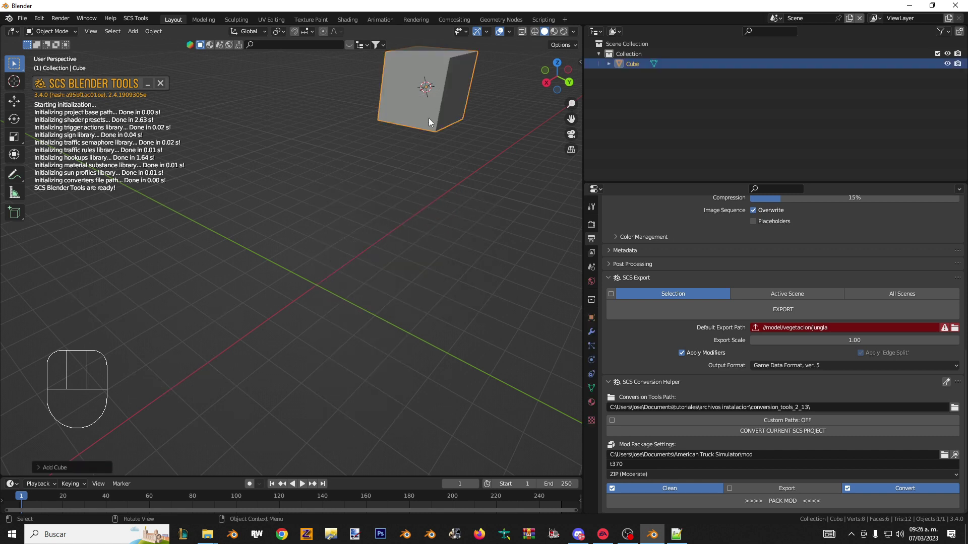
key(ctrl+z)
key(ctrl+z)
key(ctrl+z)
middle_click(405, 245)
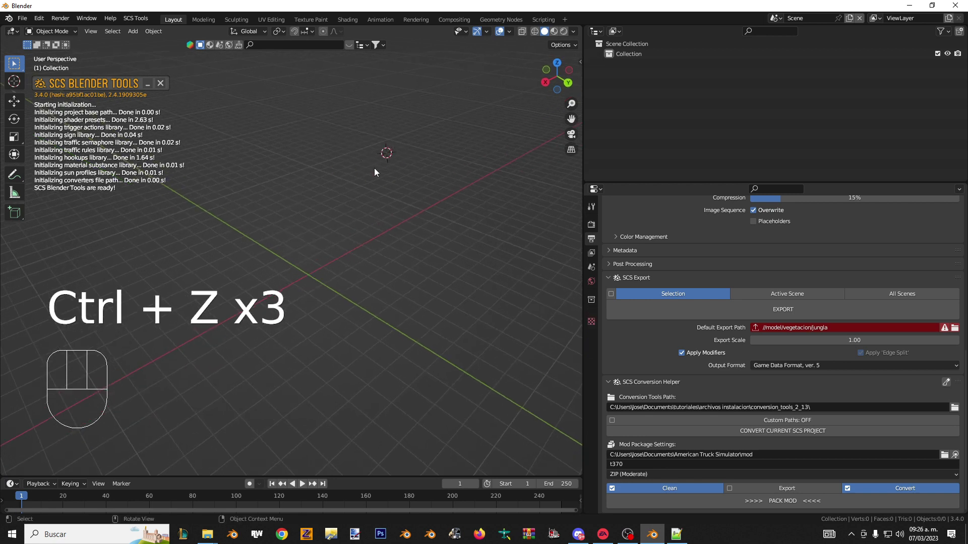
drag(387, 176, 388, 192)
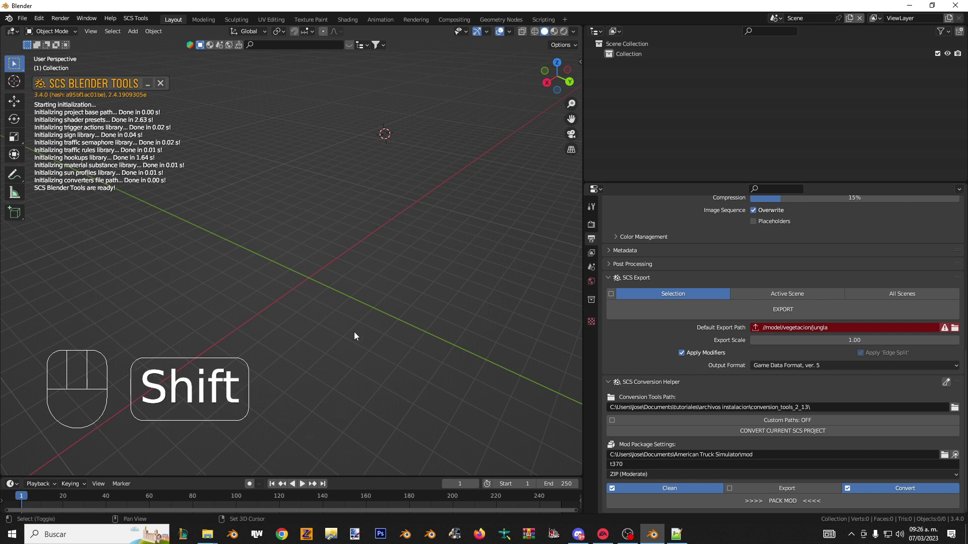
key(shift+s)
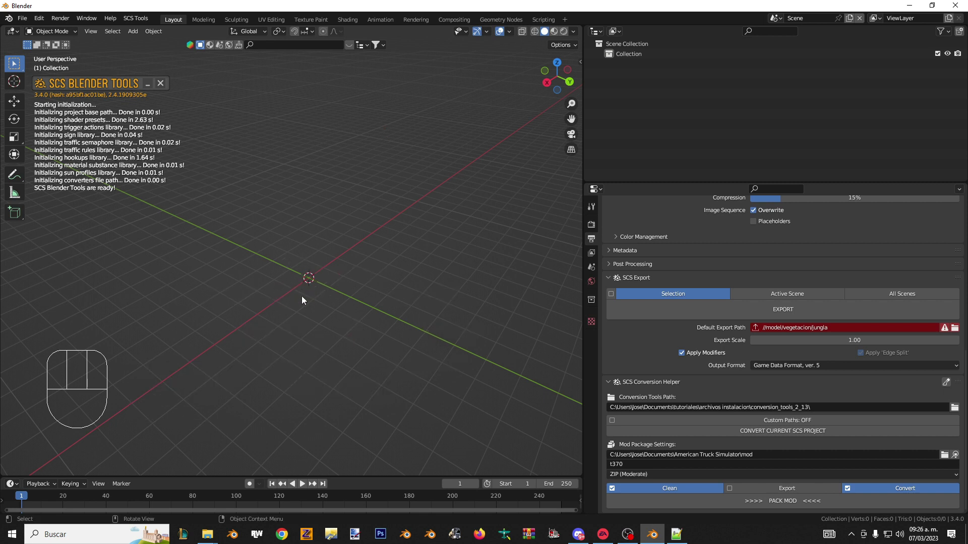
drag(318, 299, 333, 293)
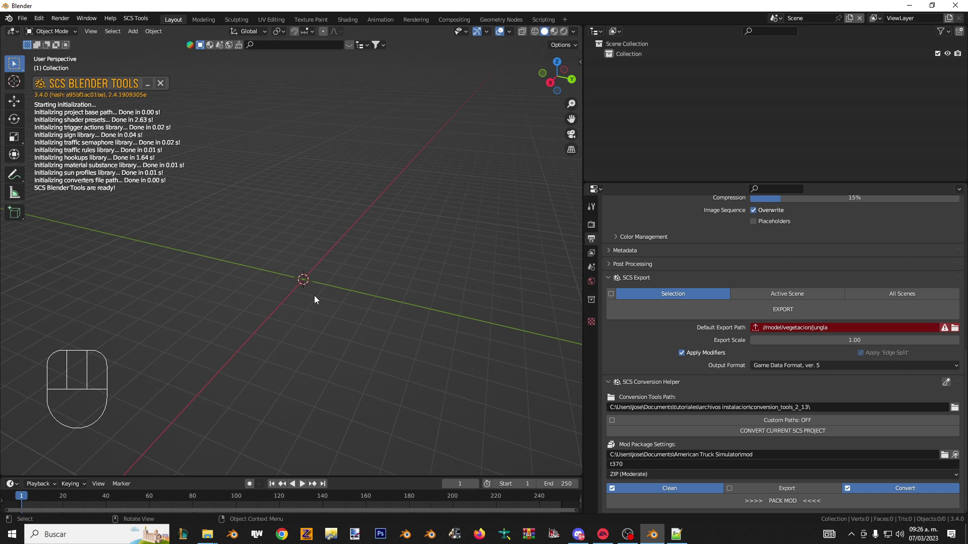
- Bring up the Add list of shapes for the new cube
key(shift+a)
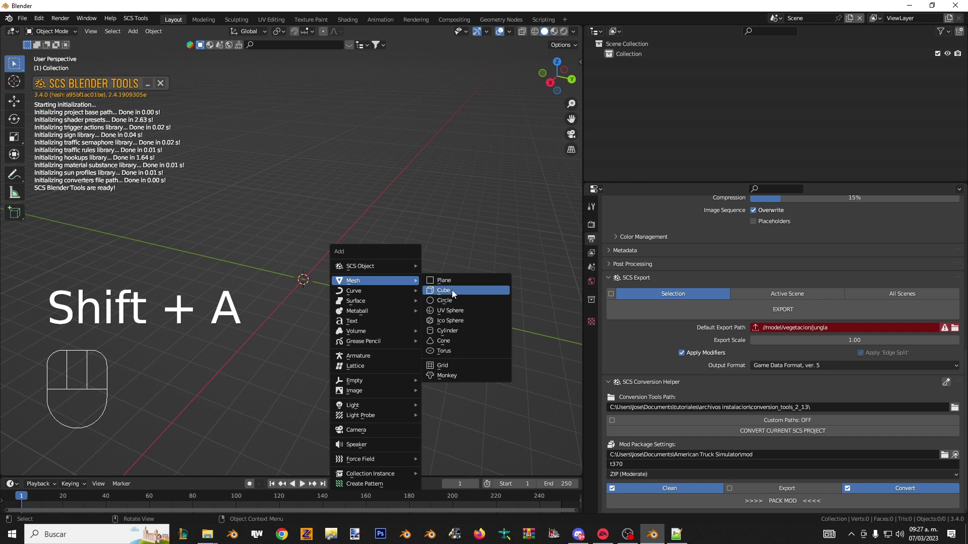
drag(412, 290, 438, 274)
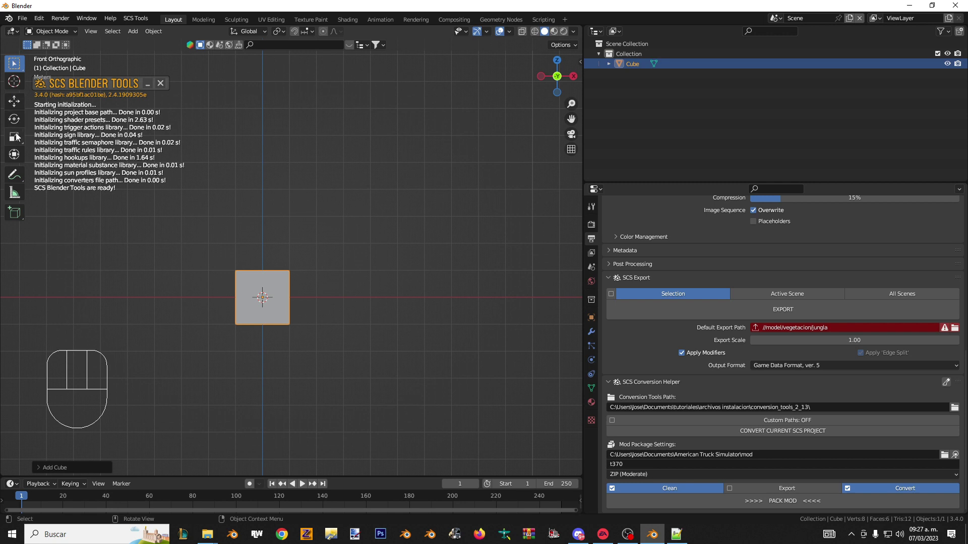
click(14, 100)
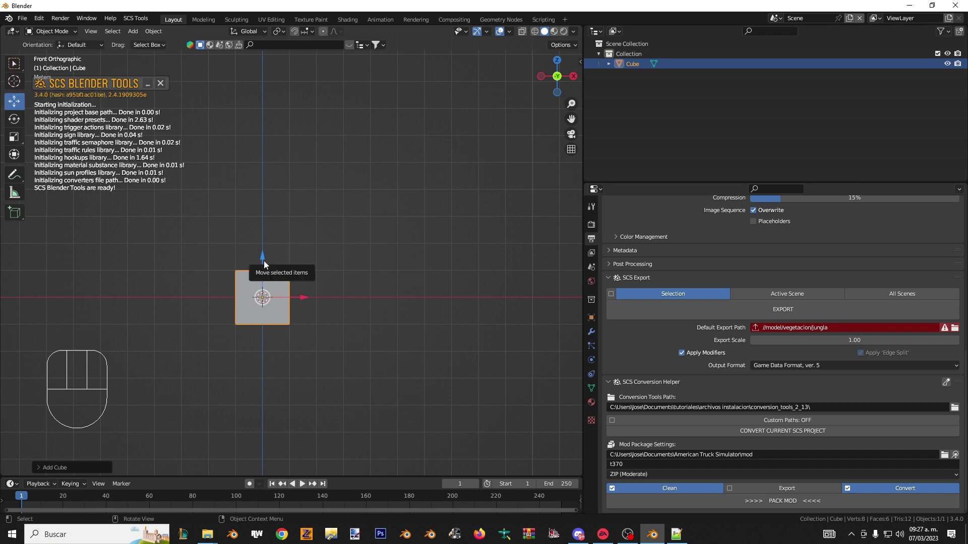
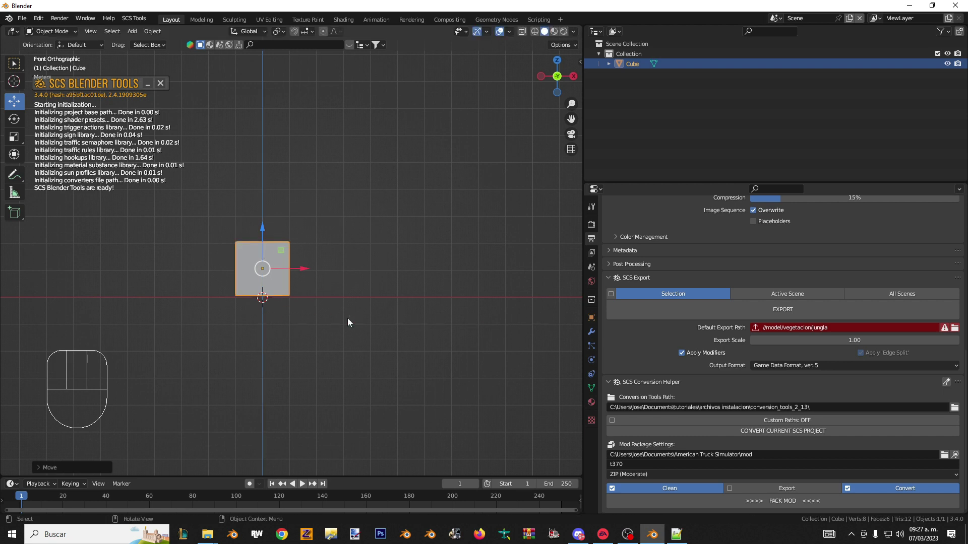
drag(264, 236, 269, 238)
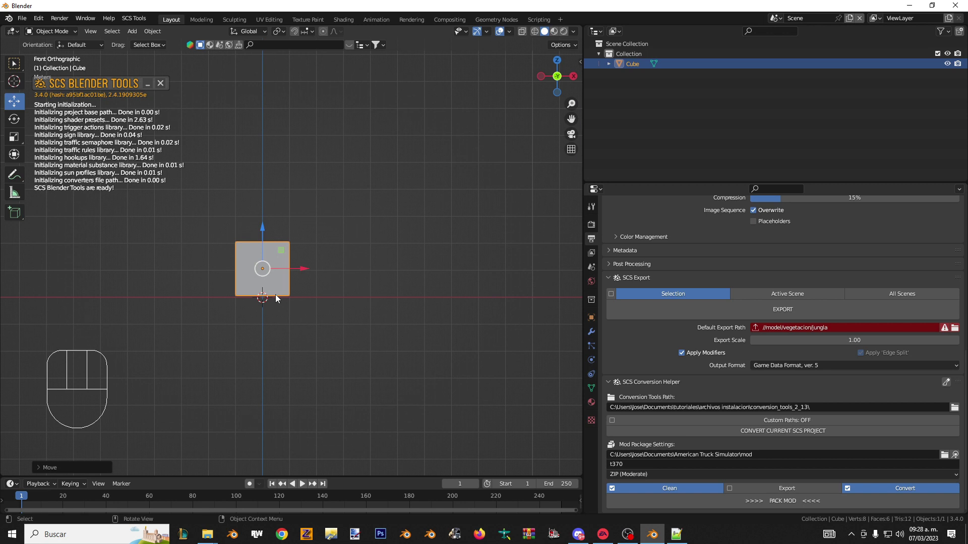
drag(266, 243, 267, 272)
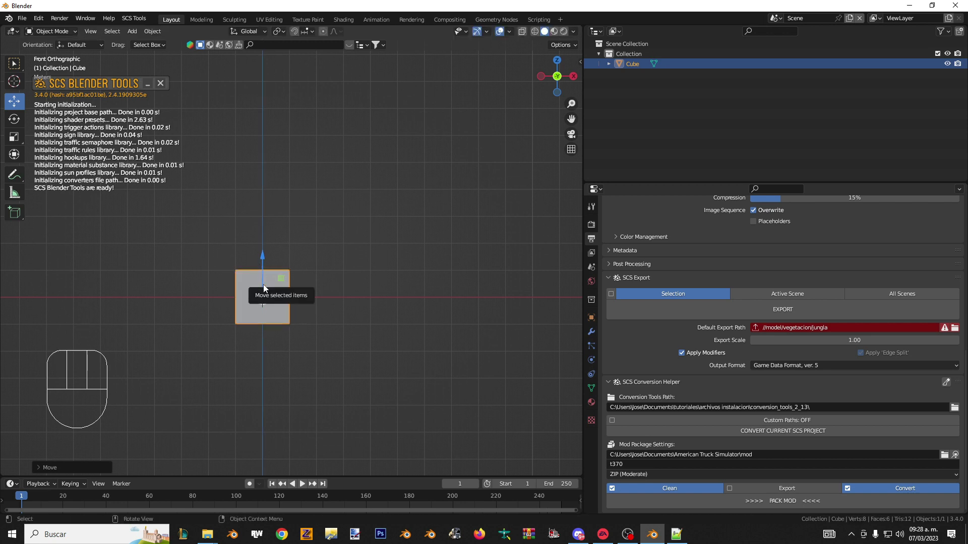
drag(266, 285, 274, 253)
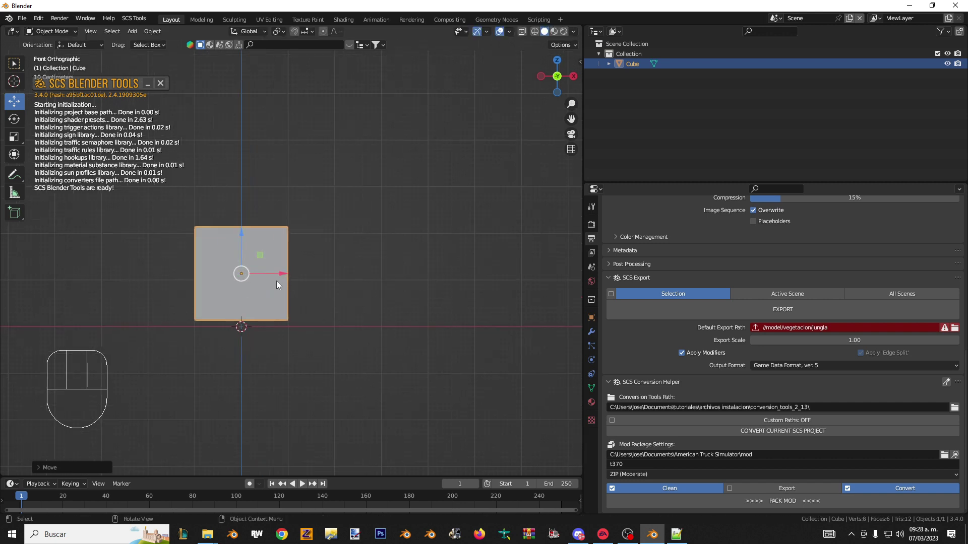
click(258, 247)
drag(255, 248, 244, 251)
drag(258, 356, 325, 297)
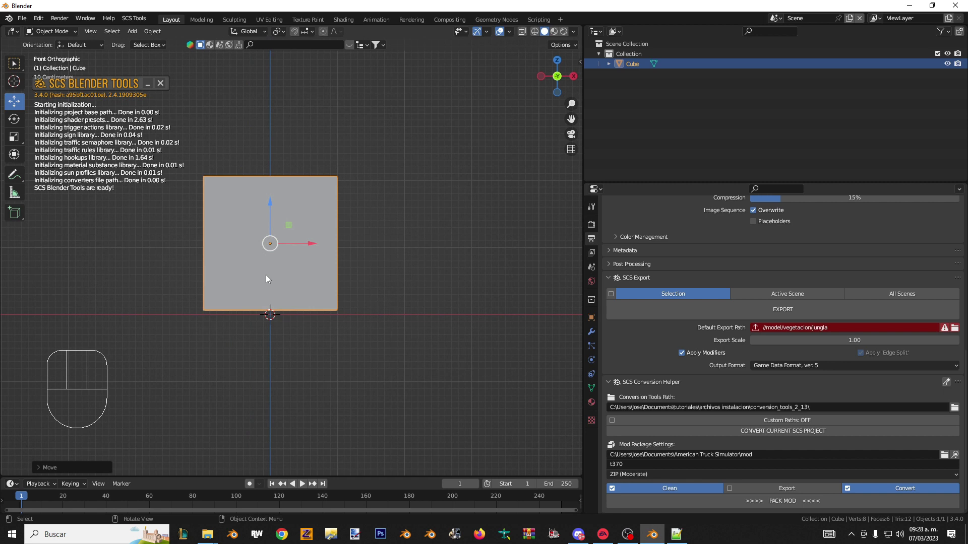
drag(174, 248, 196, 258)
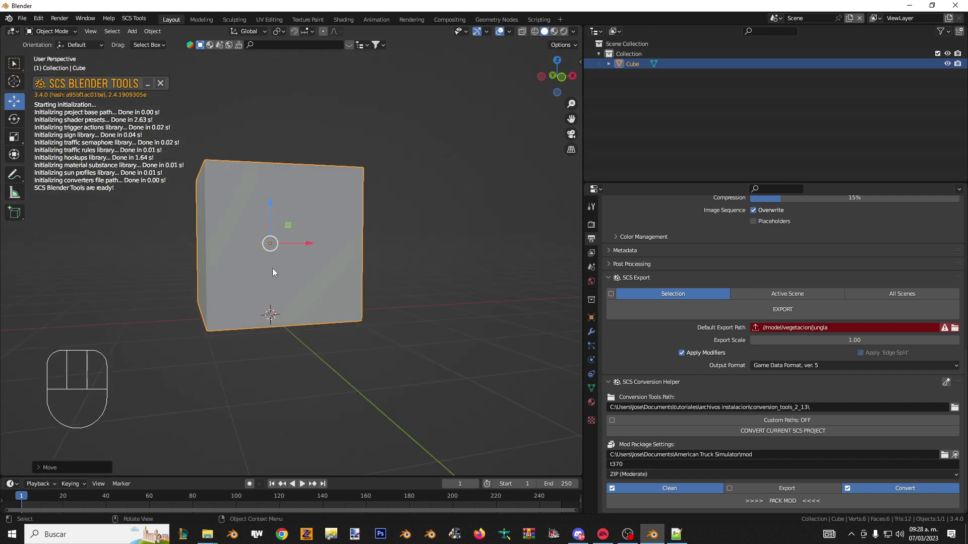
drag(357, 267, 360, 267)
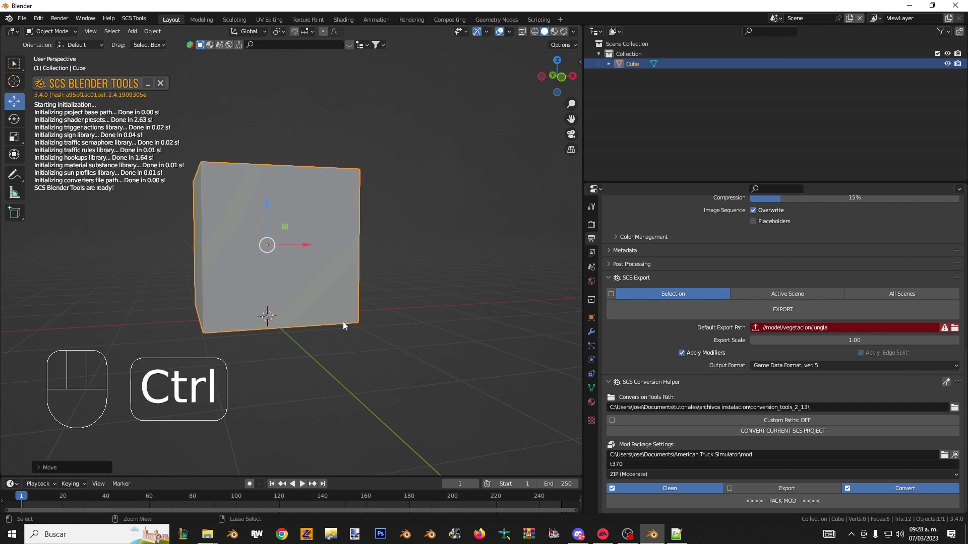
drag(350, 367, 198, 305)
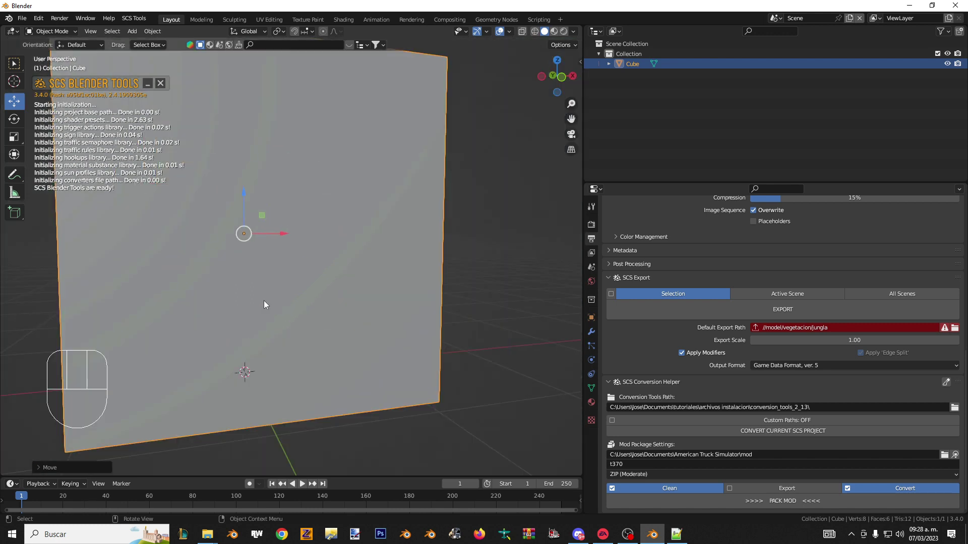
drag(258, 307, 181, 330)
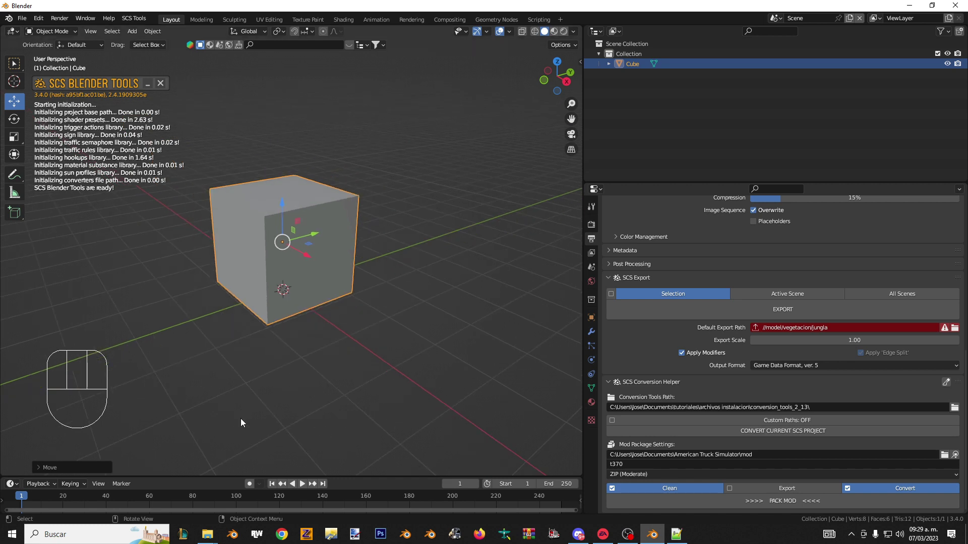
middle_click(303, 270)
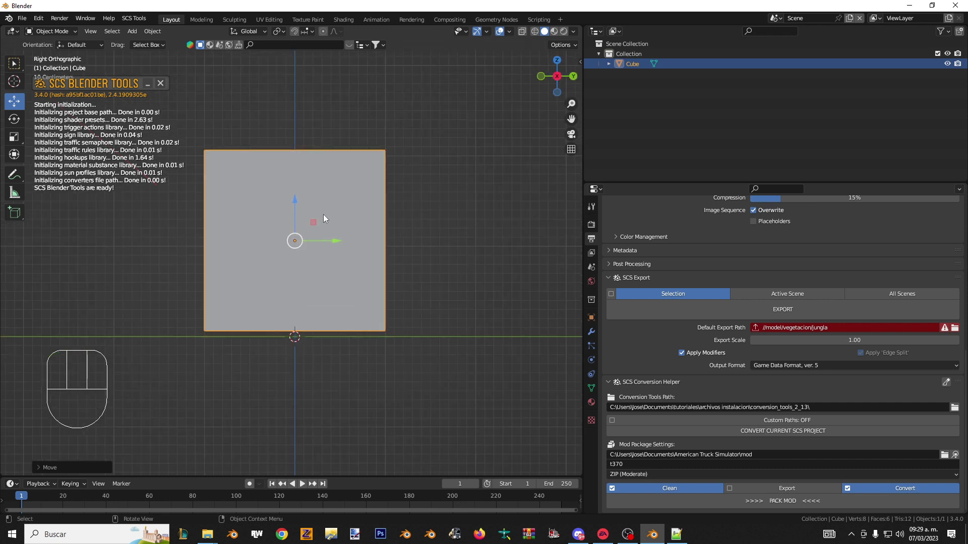
drag(297, 211, 287, 216)
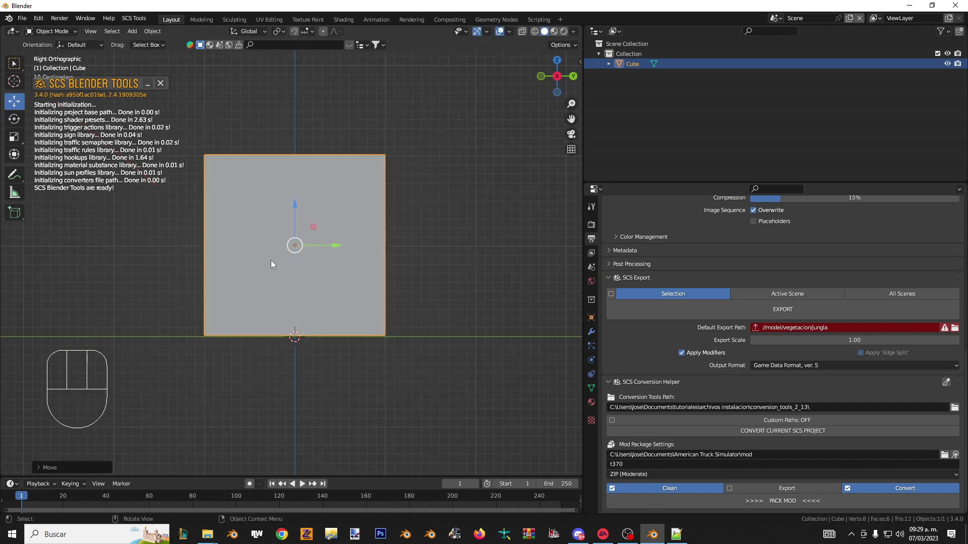
drag(210, 314, 322, 339)
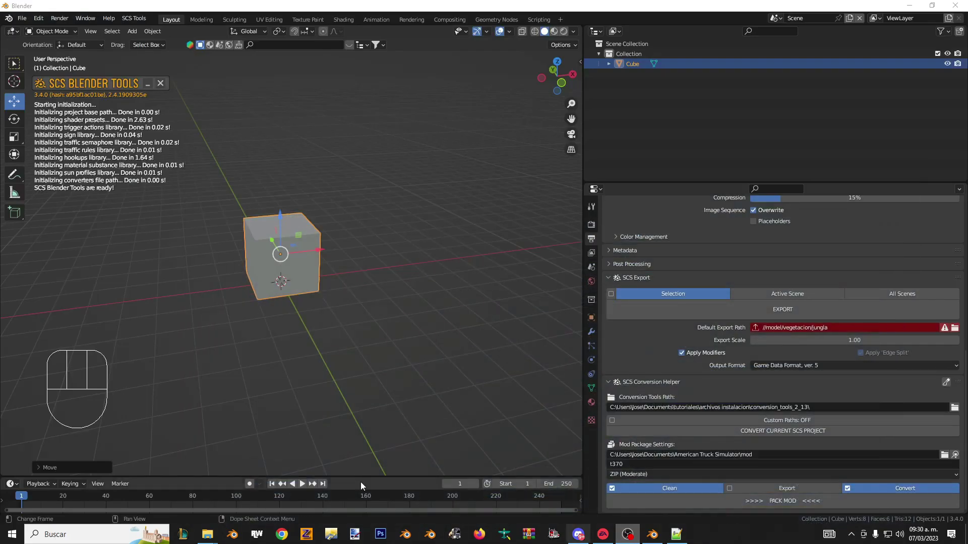
drag(326, 305, 296, 293)
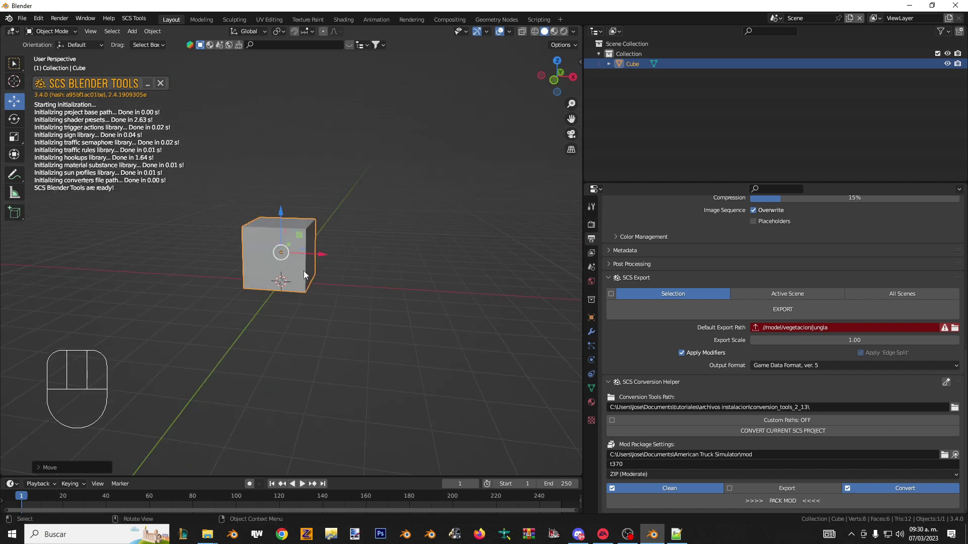
drag(312, 248, 298, 241)
middle_click(305, 234)
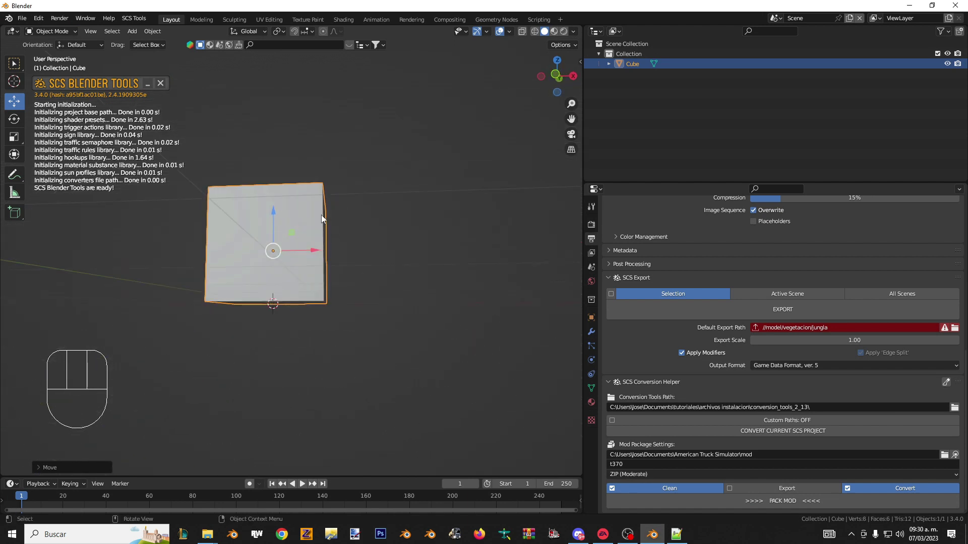
drag(338, 220, 319, 257)
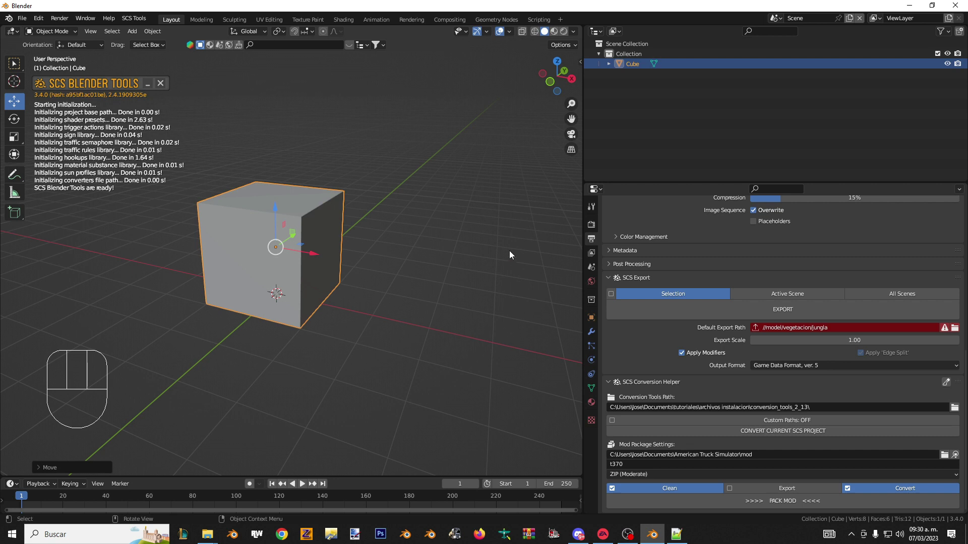
- Add an SCS root object for the cube from the SCS Tools sidebar
key(n)
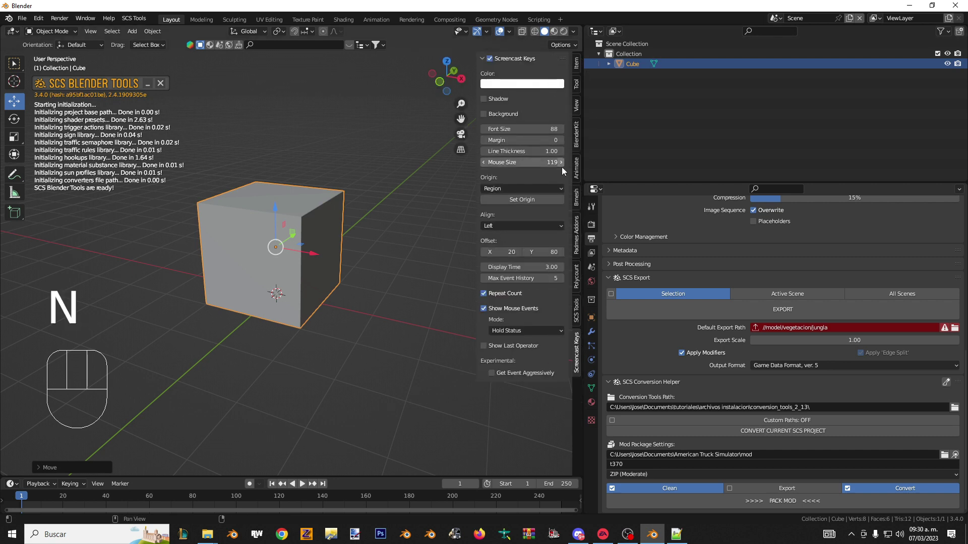
click(581, 318)
click(260, 229)
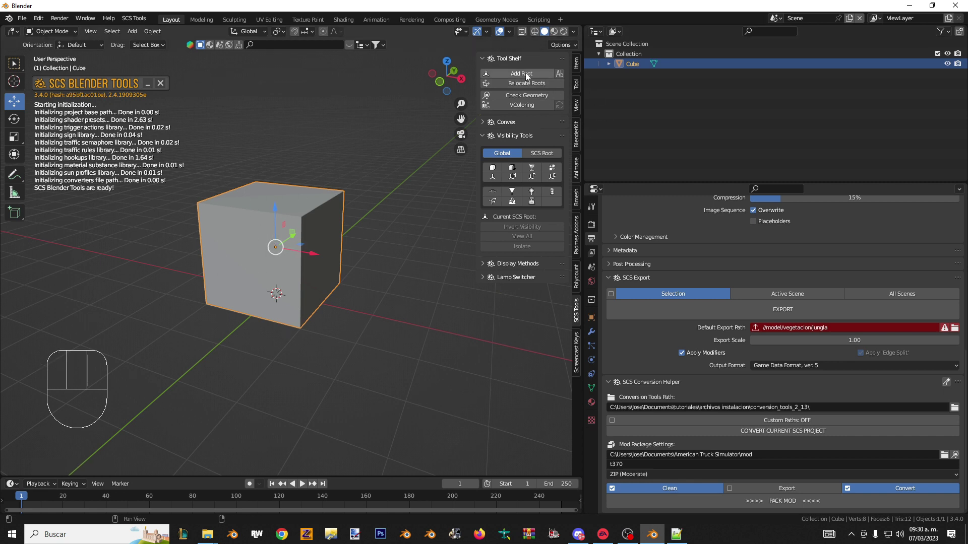
click(528, 76)
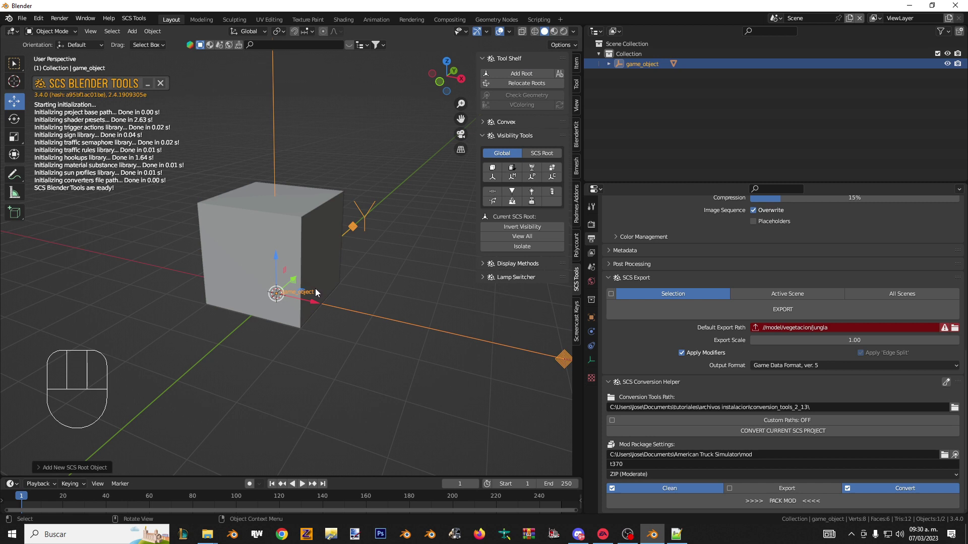
- Hide the sidebar and orbit the view around the cube and its root marker
drag(376, 239, 382, 256)
key(n)
drag(656, 68, 697, 76)
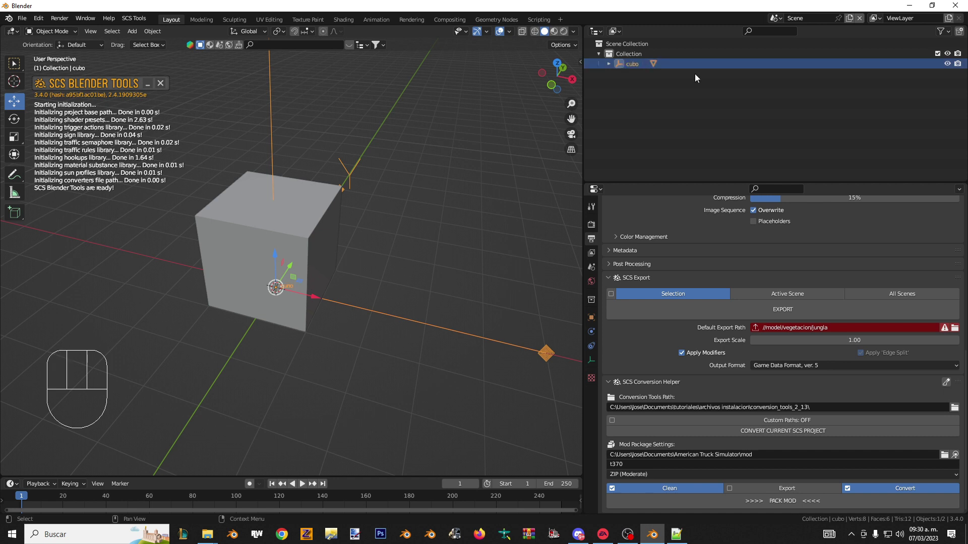
drag(309, 272, 431, 259)
drag(370, 267, 304, 276)
drag(316, 277, 426, 278)
drag(398, 279, 308, 264)
drag(331, 258, 292, 251)
drag(247, 262, 307, 265)
drag(346, 267, 295, 260)
drag(405, 282, 396, 299)
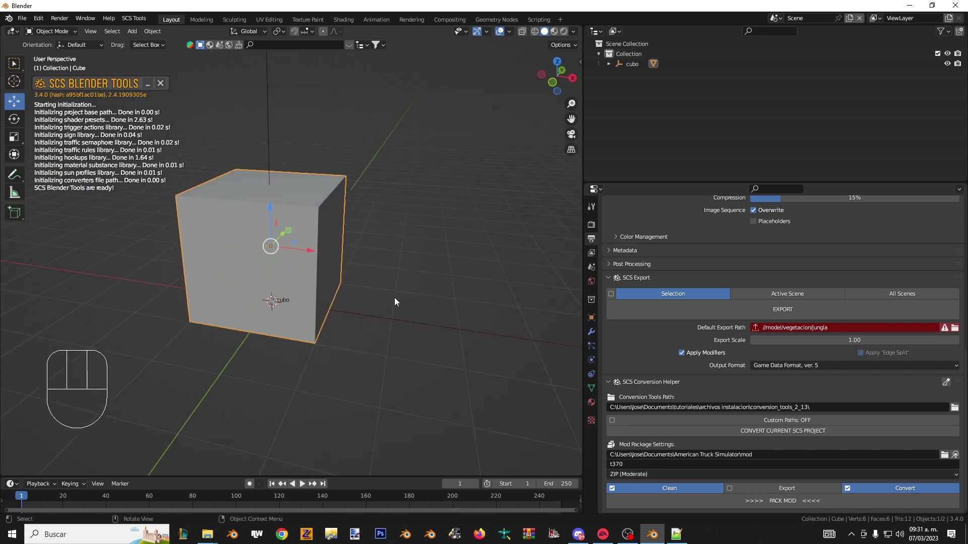
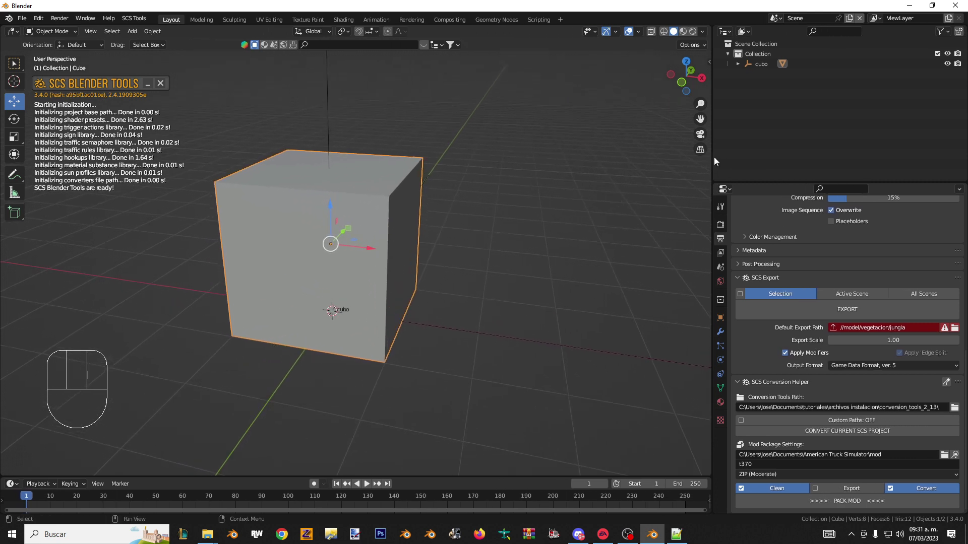
- Frame cube and root marker, then reach for the new area's editor type selector
drag(386, 234, 434, 222)
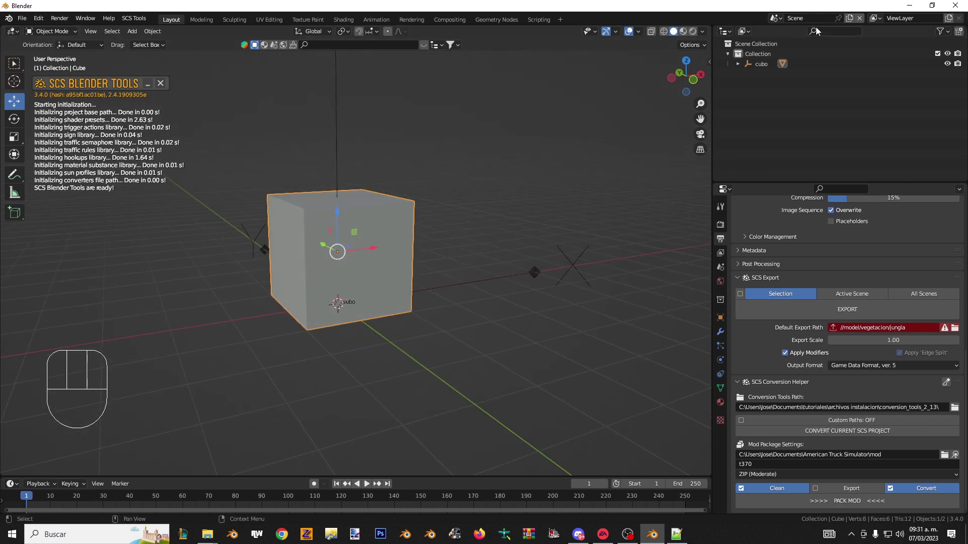
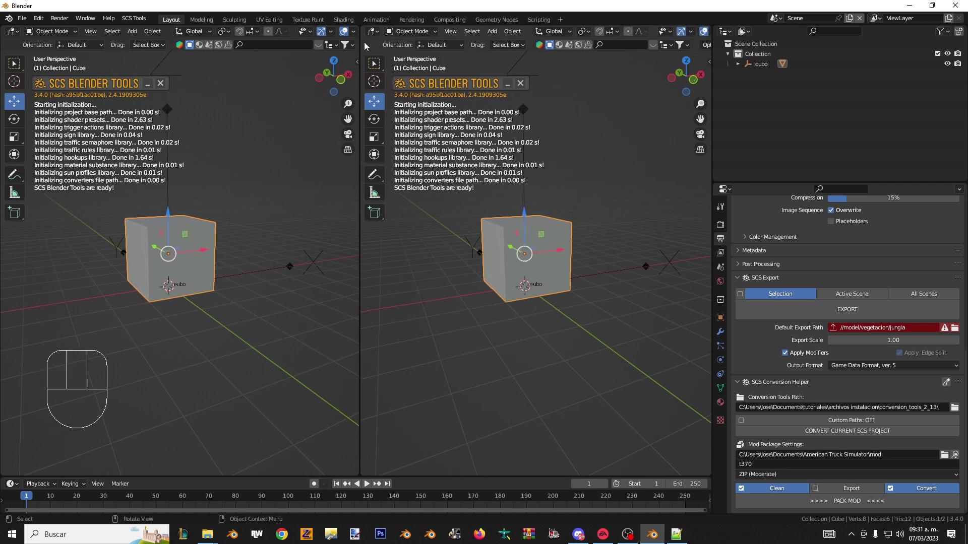
drag(380, 35, 374, 36)
- Switch the right area to an image editor and orbit the 3D view around the cube
drag(380, 35, 407, 88)
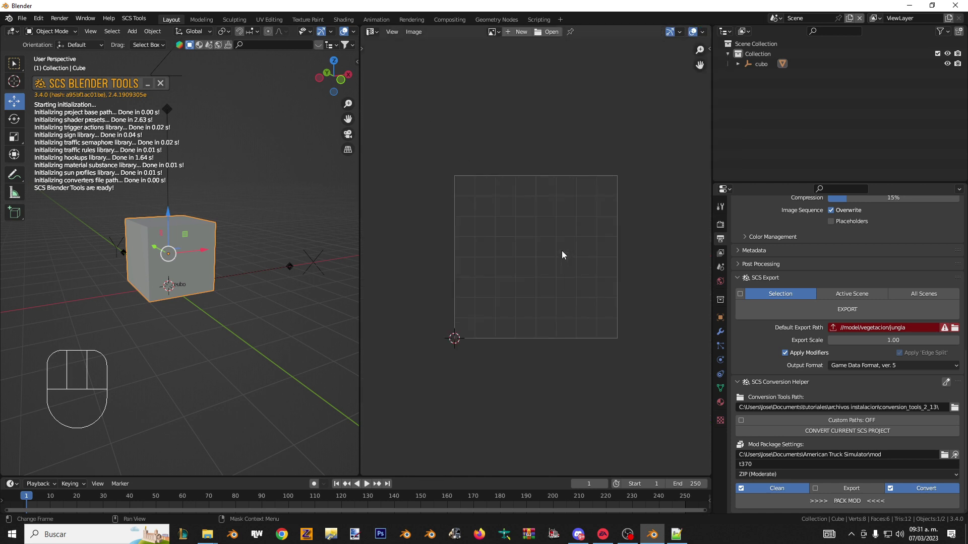
key(n)
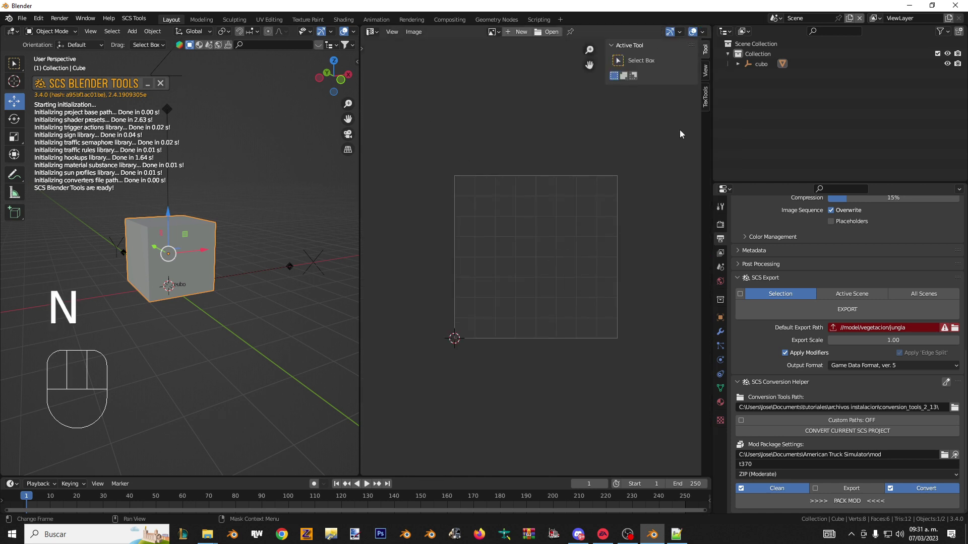
key(n)
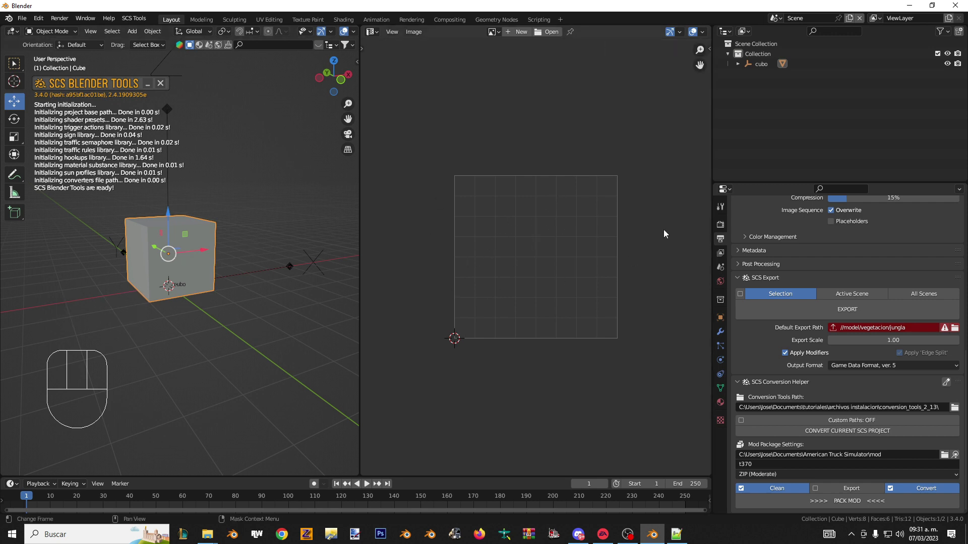
drag(233, 268, 184, 265)
drag(221, 249, 227, 279)
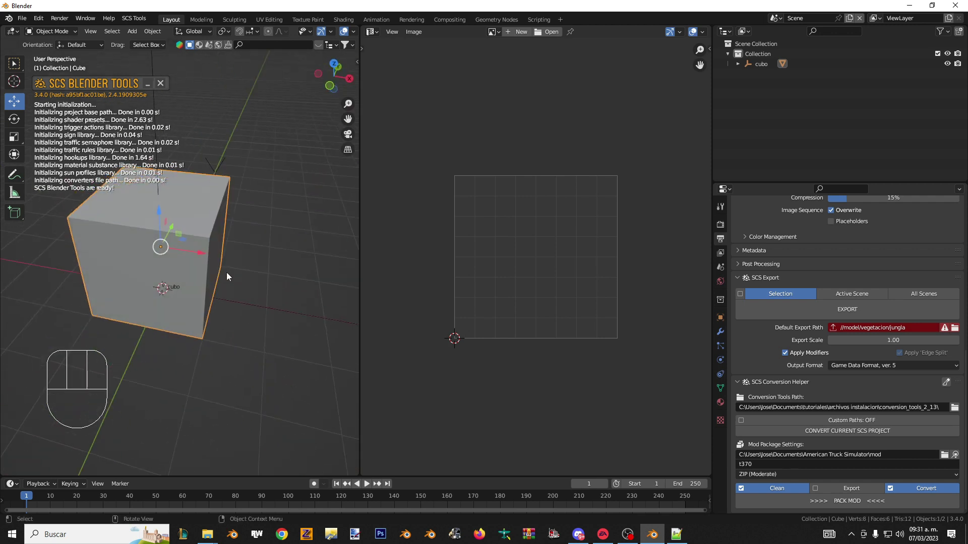
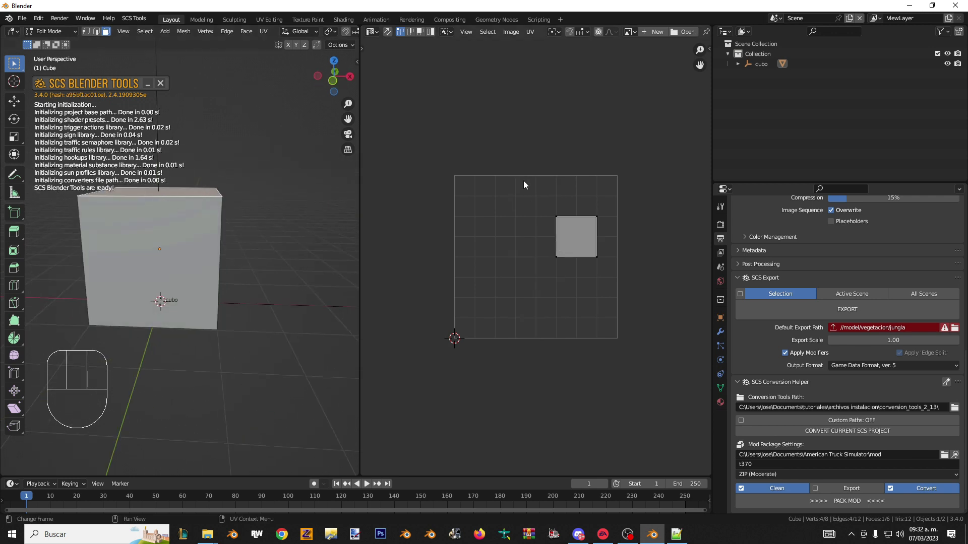
- Select the cube face's UV square and slide it horizontally toward the upper-right grid area
drag(574, 204, 647, 293)
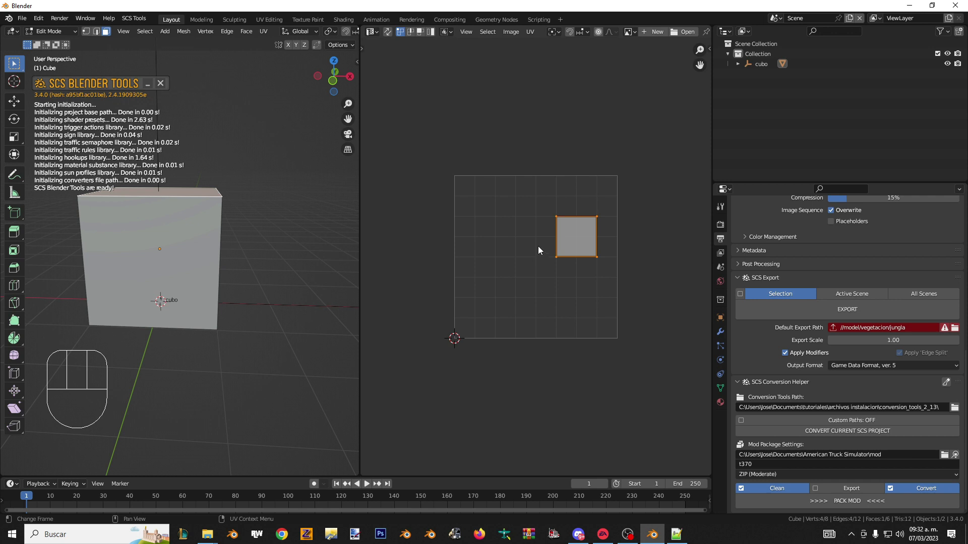
key(g)
key(s)
key(r)
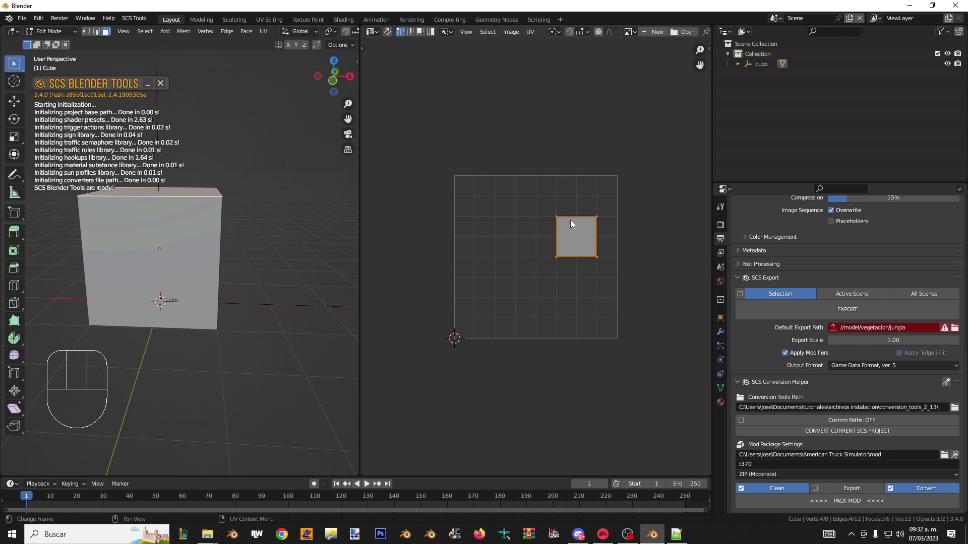
key(g)
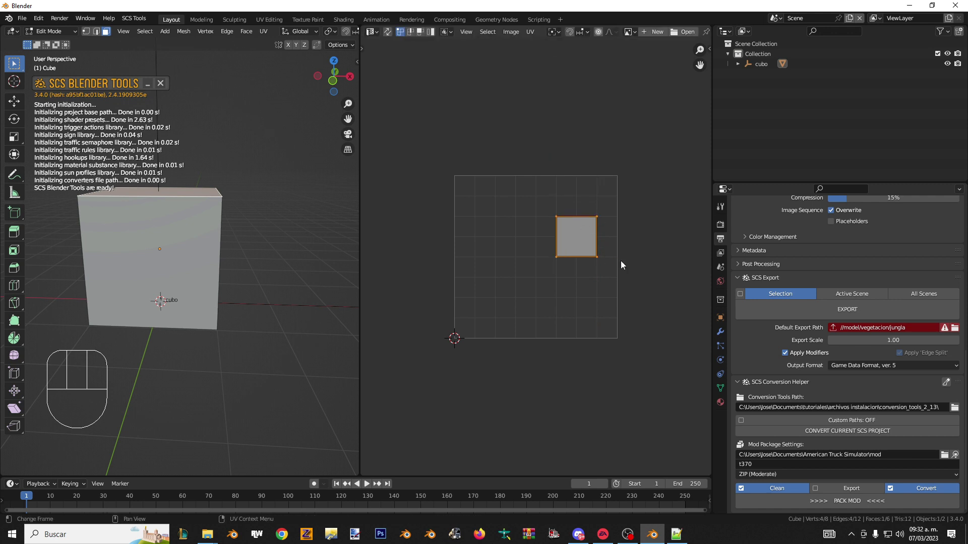
key(g)
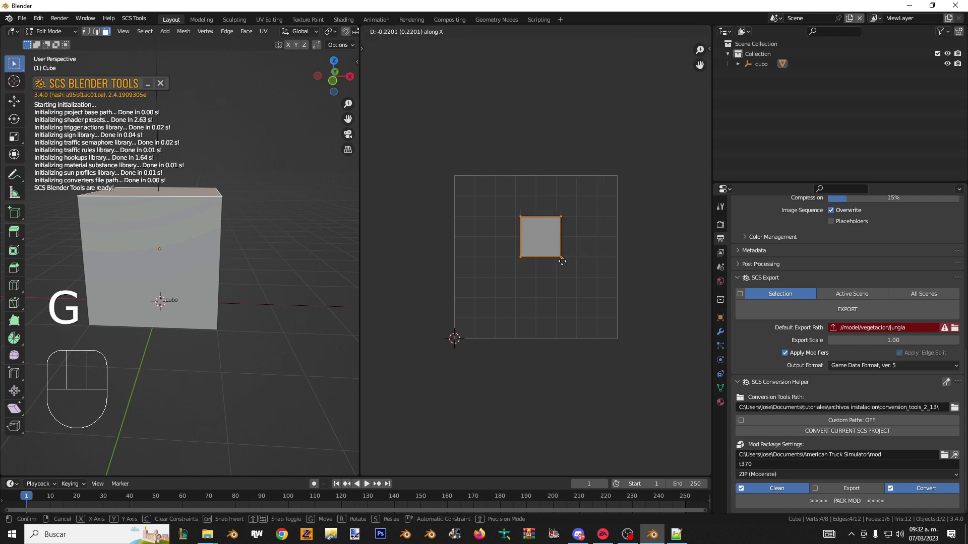
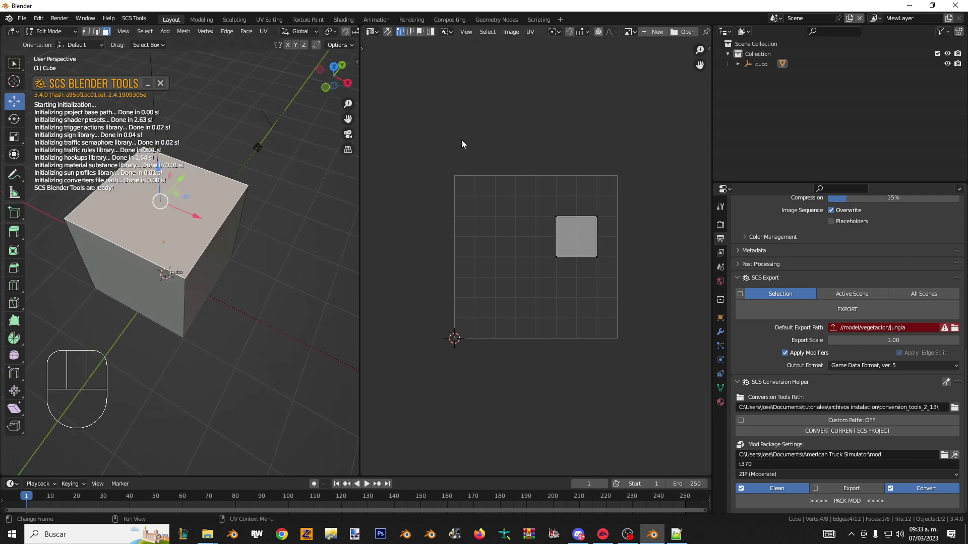
- Reveal the UV editor tools and select the UV square with the Move tool
key(t)
key(t)
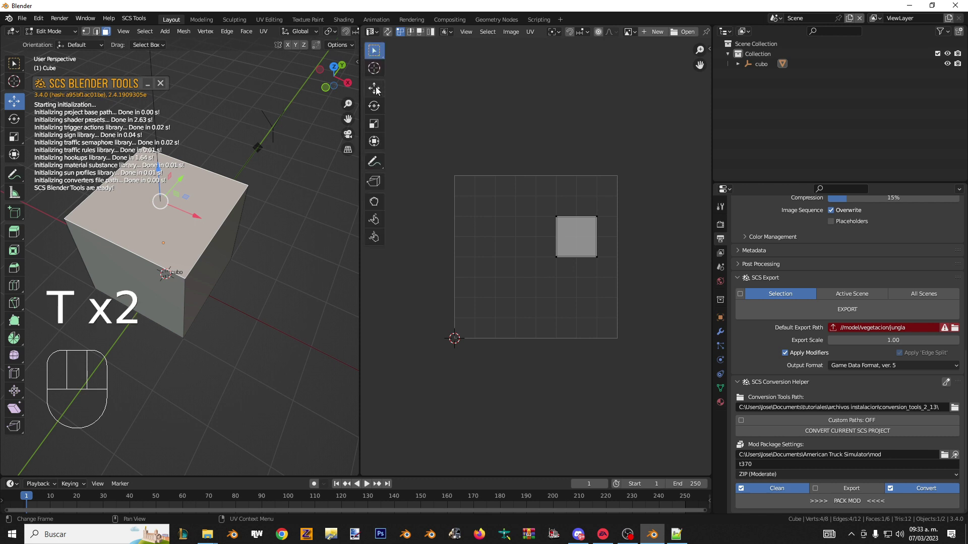
click(382, 90)
drag(636, 258, 652, 283)
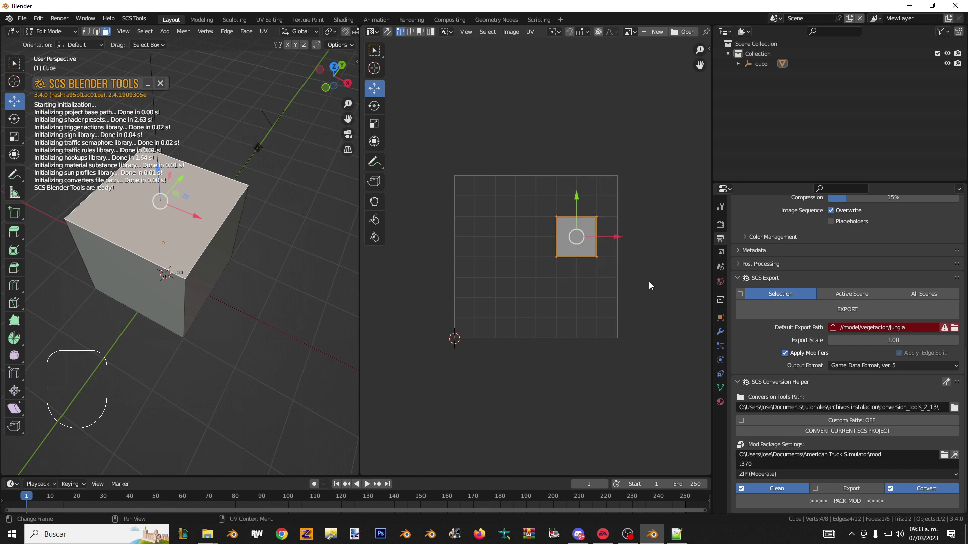
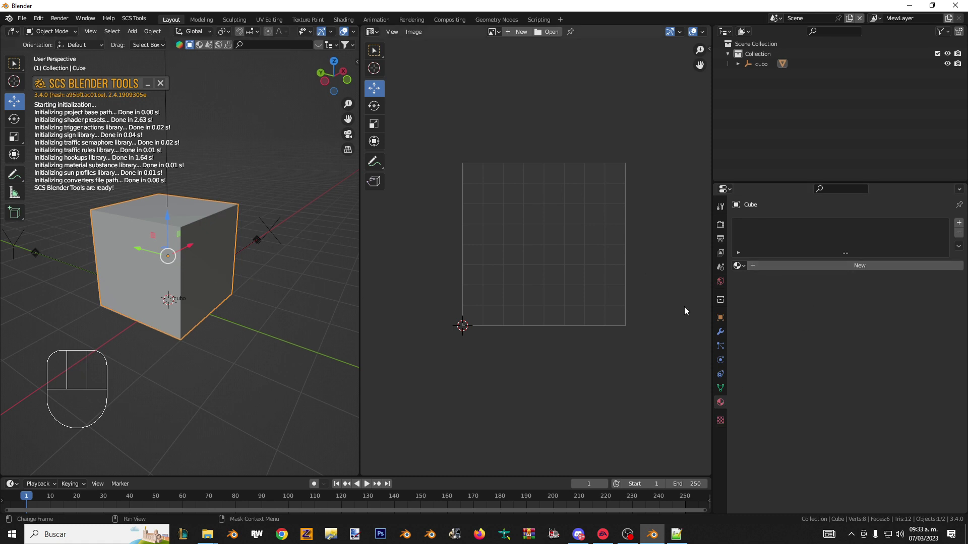
- Create a new material on the cube and reach for its name field
click(794, 275)
drag(802, 273, 786, 288)
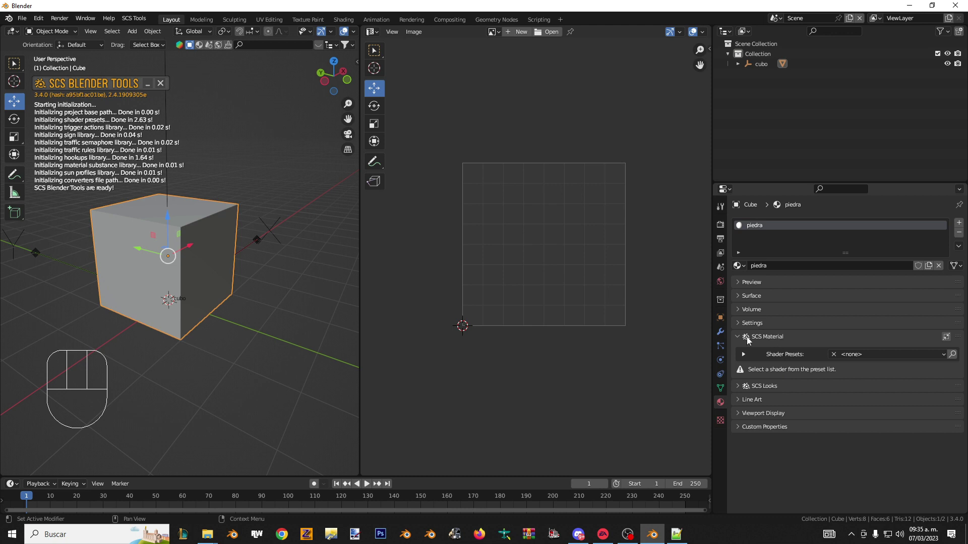
- Choose the dif.spec shader preset in the SCS Material panel
click(737, 338)
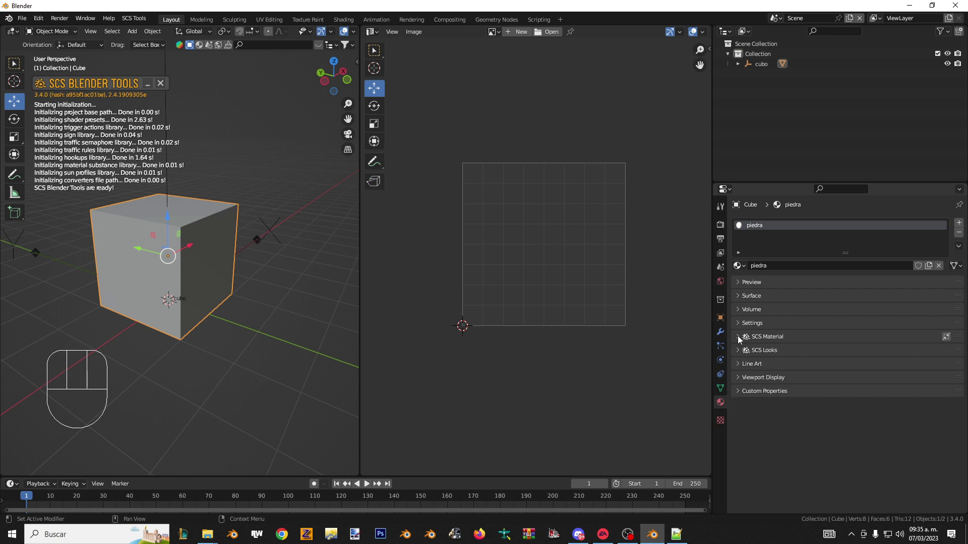
click(741, 338)
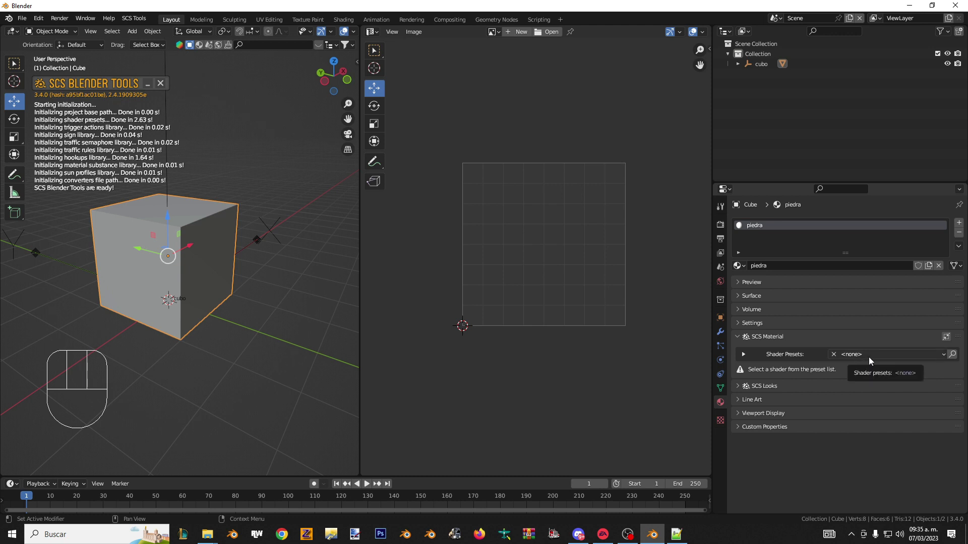
click(871, 360)
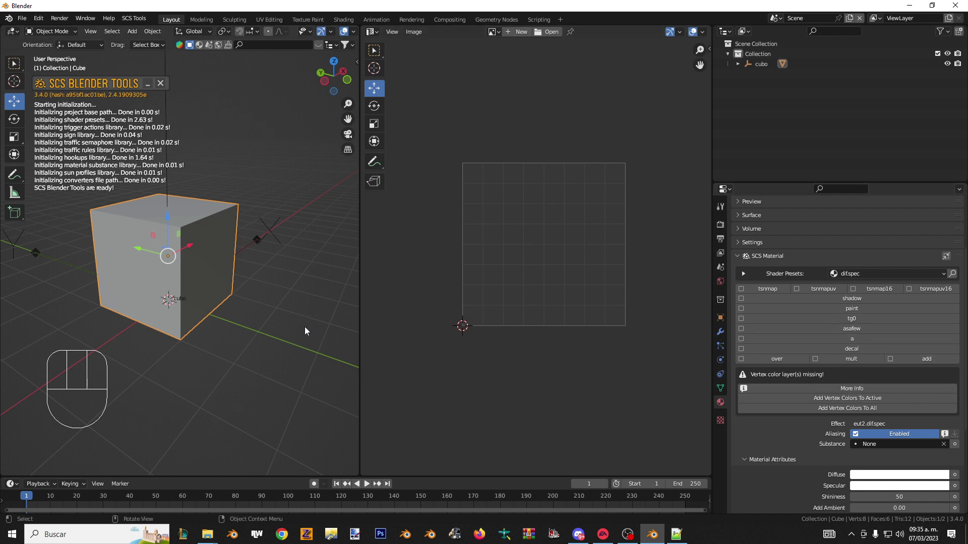
- Widen the 3D view, try material preview shading and return to solid, calling the shading modes
drag(150, 215, 166, 206)
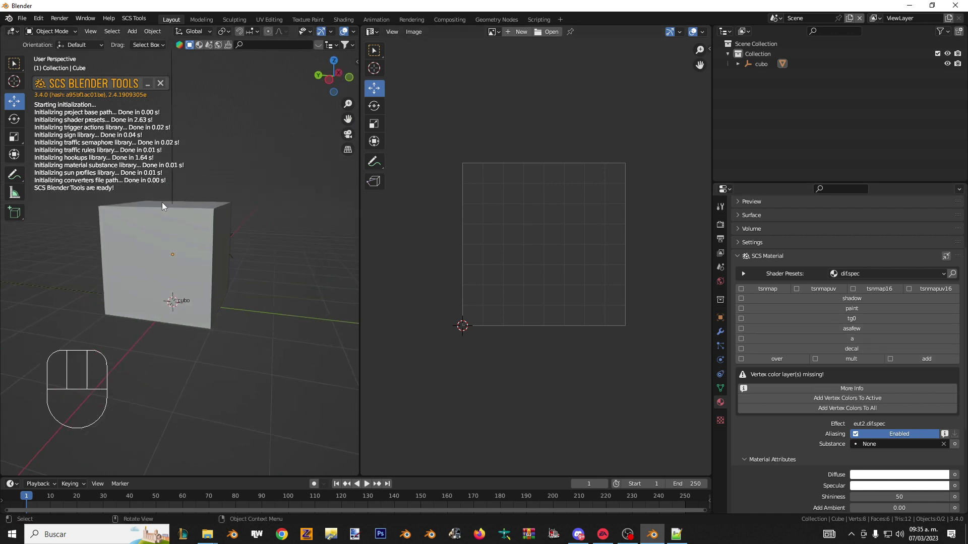
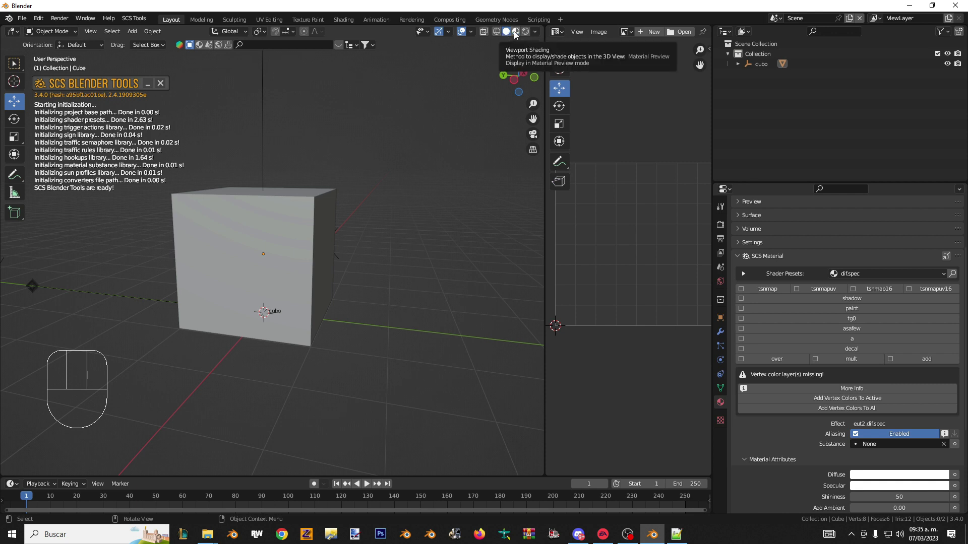
click(520, 33)
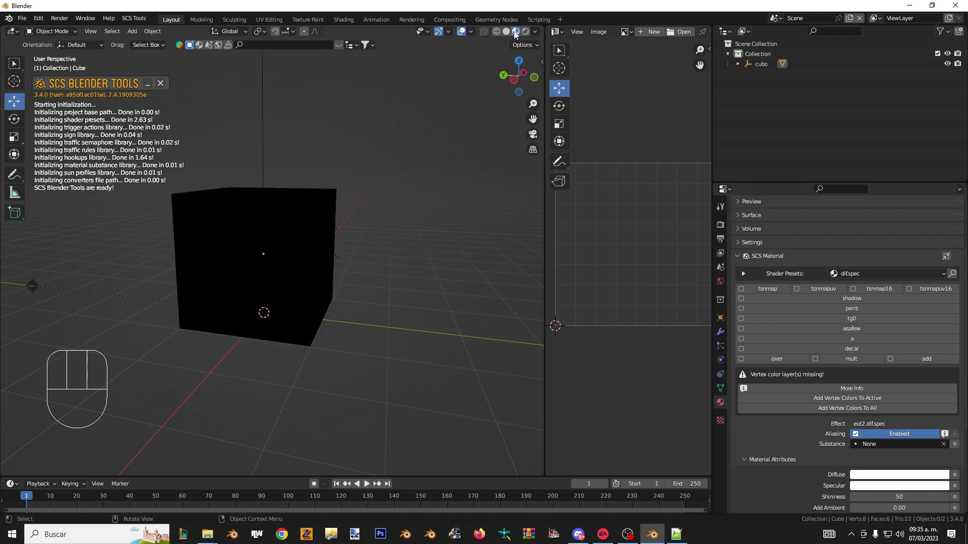
click(518, 35)
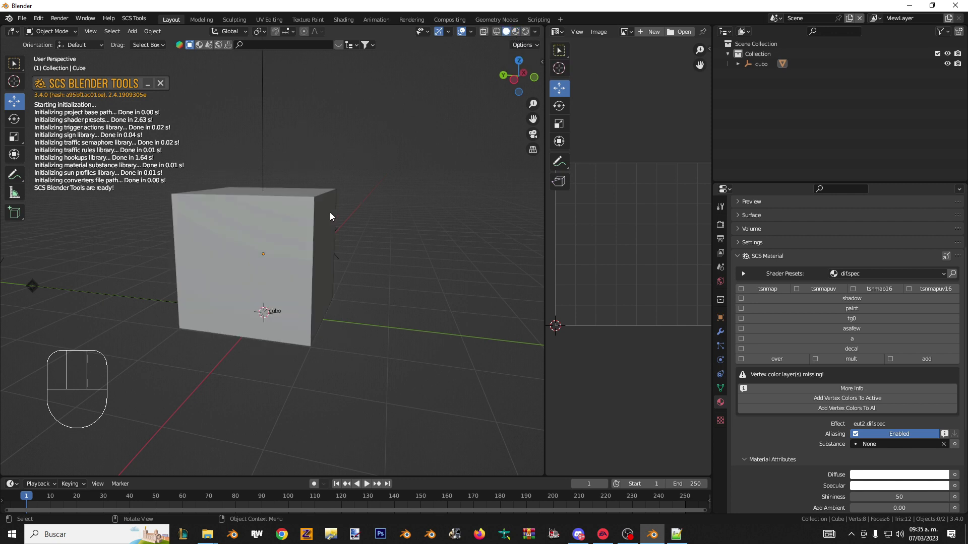
key(z)
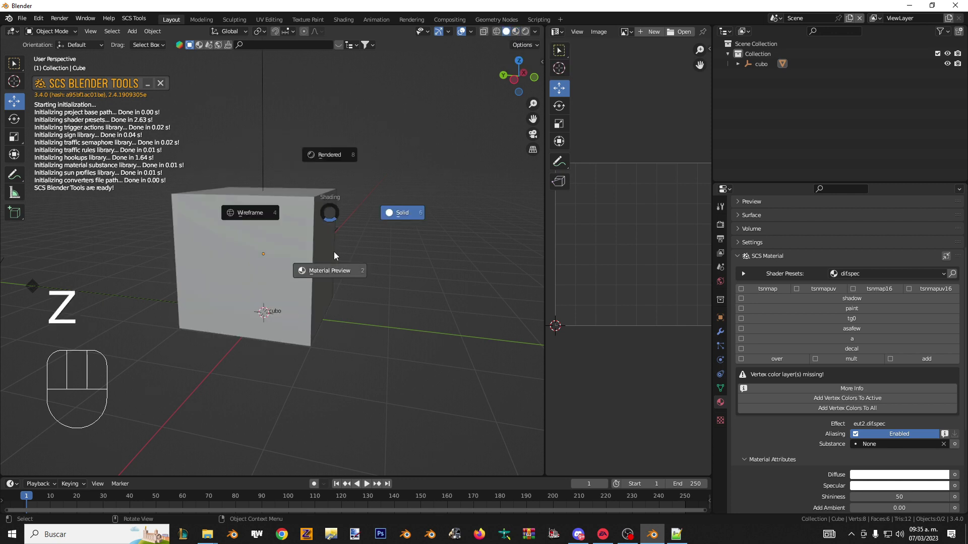
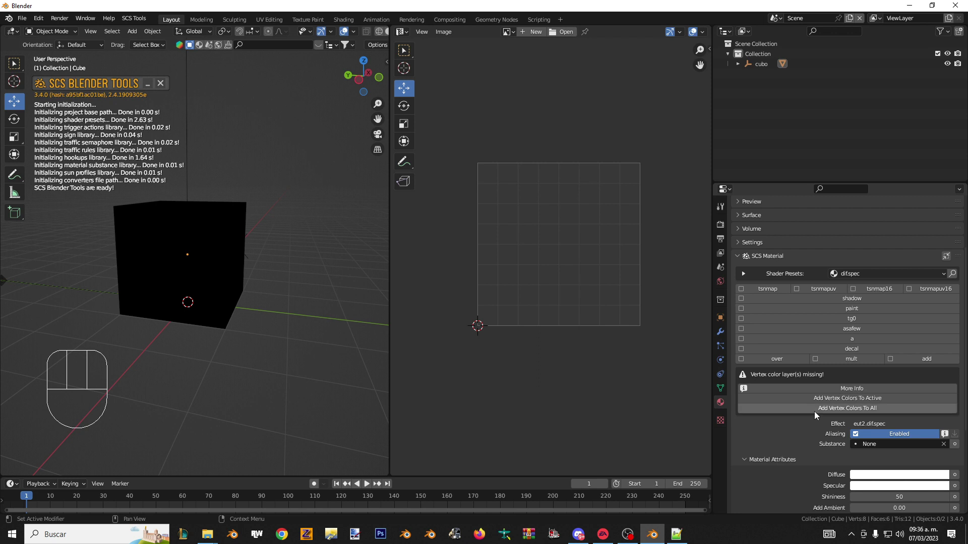
- Add the missing vertex colour layers, then assign piedra.tga as the material's Base texture
click(821, 414)
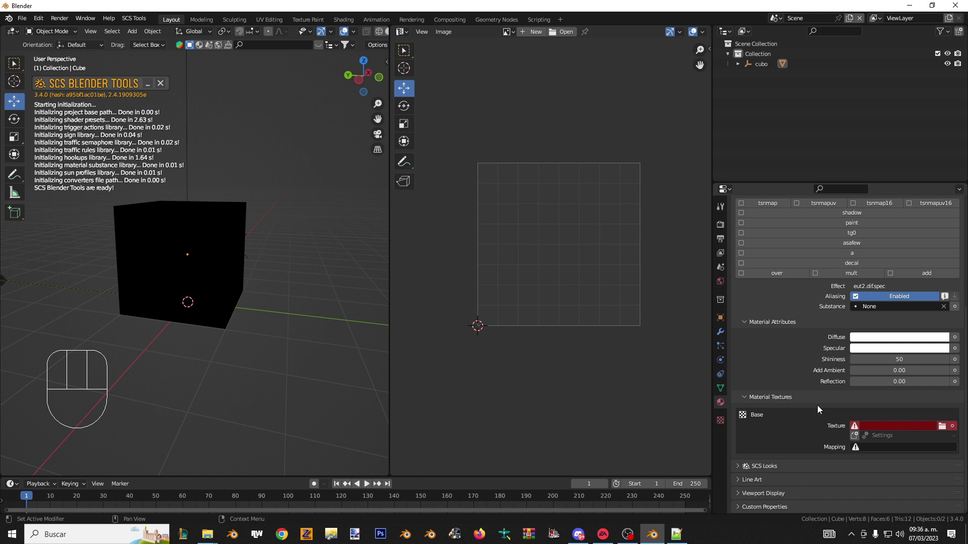
drag(218, 276, 186, 279)
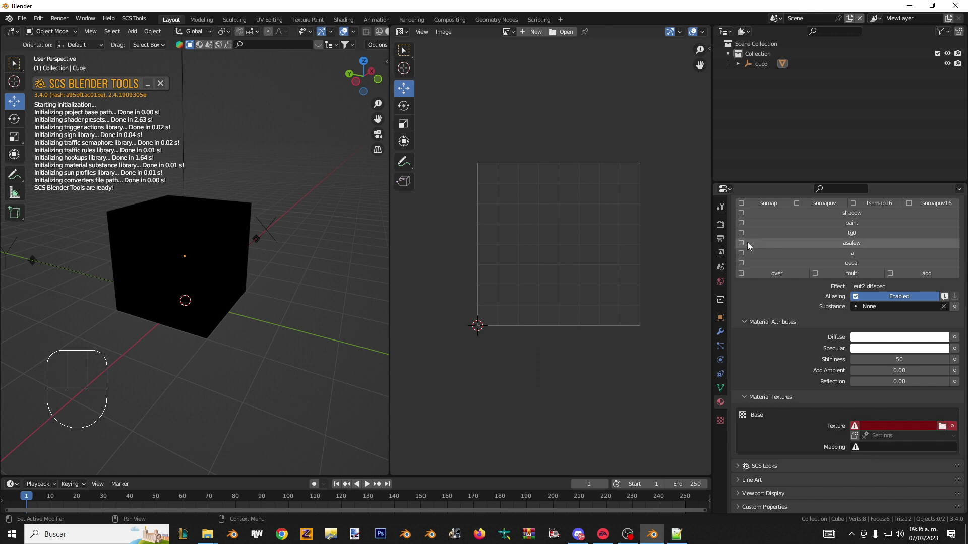
click(728, 204)
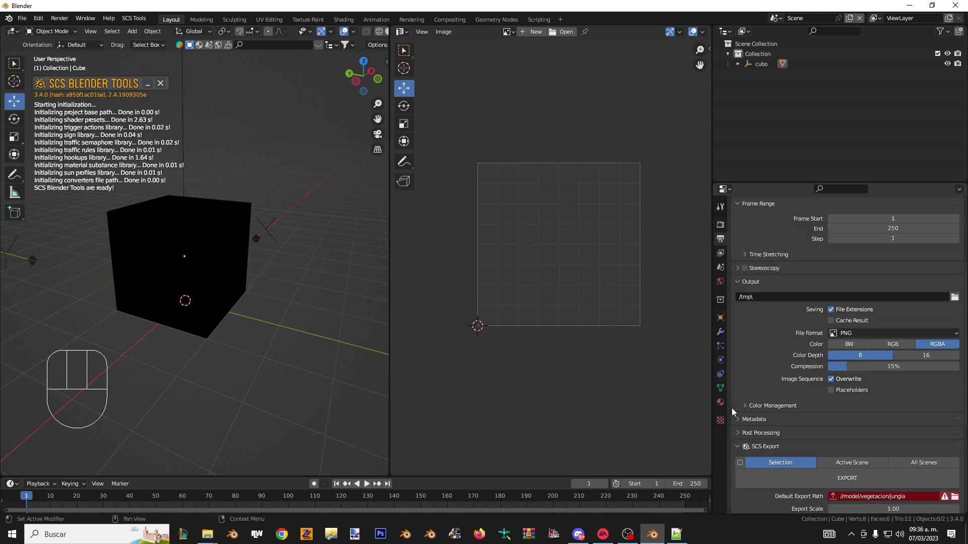
click(727, 402)
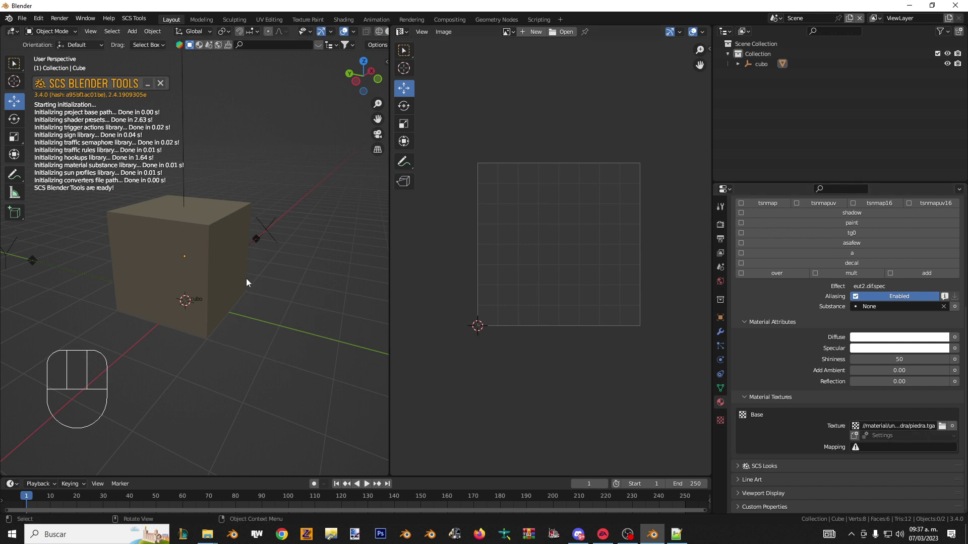
- Map the Base texture with UVMap and enter Edit Mode to show the cube's UV layout
drag(221, 270, 170, 244)
drag(61, 248, 205, 293)
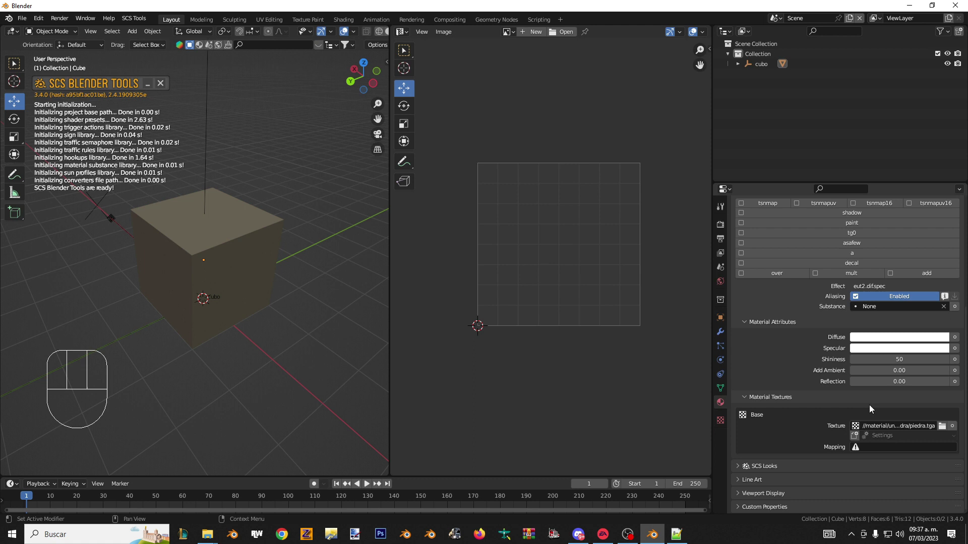
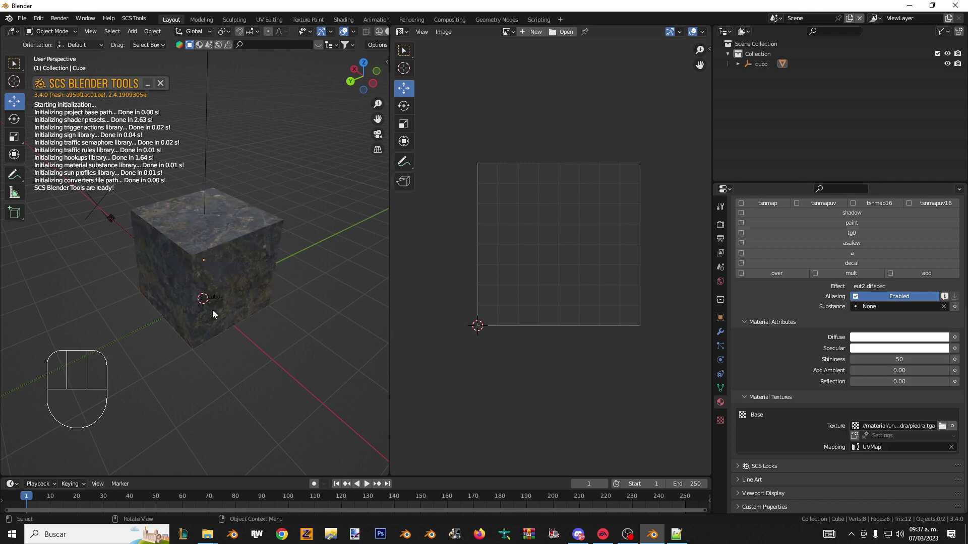
drag(221, 300, 283, 271)
drag(268, 280, 299, 284)
key(Tab)
key(a)
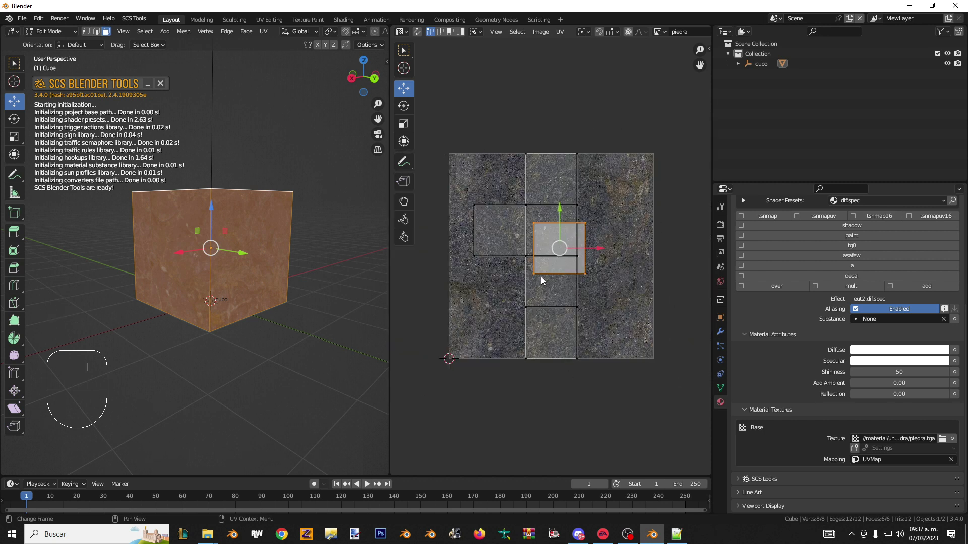
- Select all cube faces, leave Edit Mode and inspect the stone-textured cube
key(a)
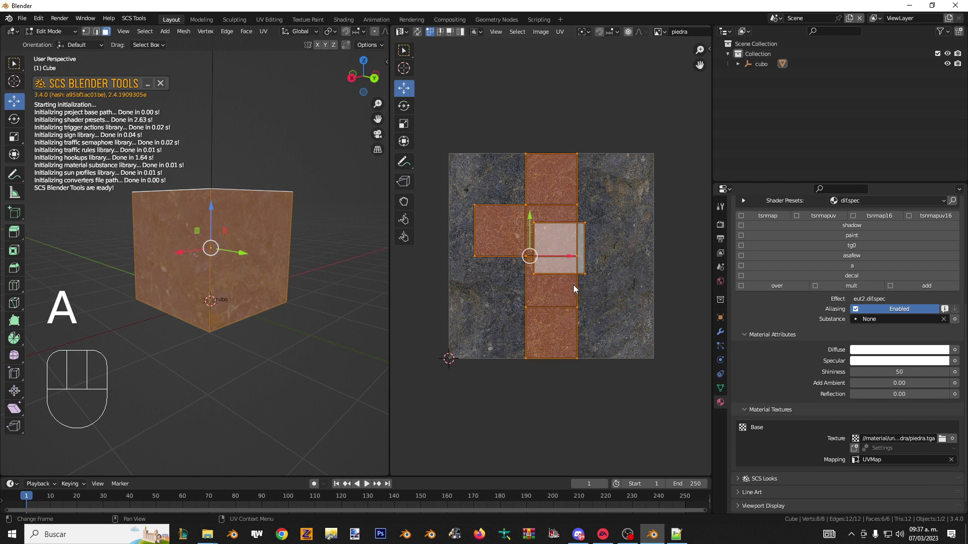
key(s)
key(Tab)
drag(226, 275, 289, 262)
drag(160, 243, 229, 255)
- Create the TOBJ file for piedra.tga with default settings and inspect the cube
drag(134, 257, 197, 274)
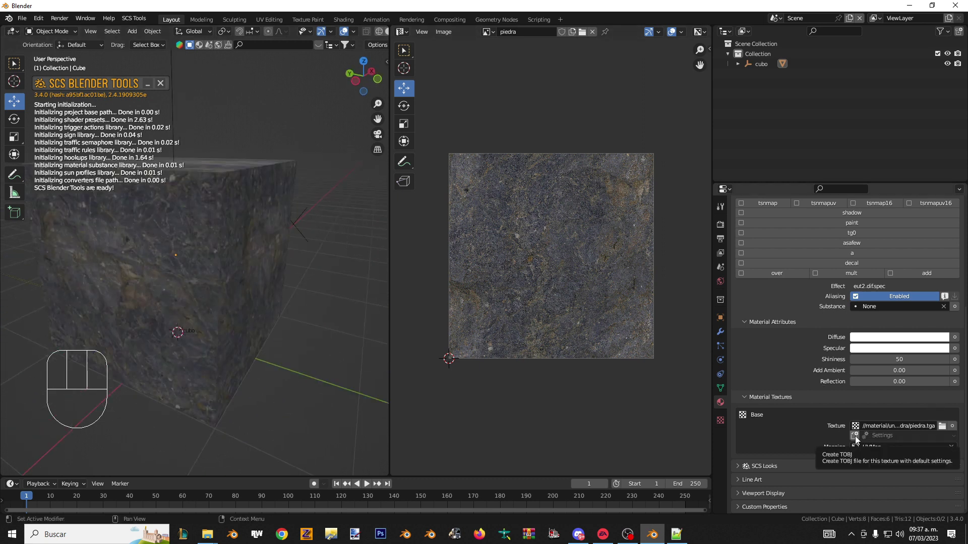
click(857, 439)
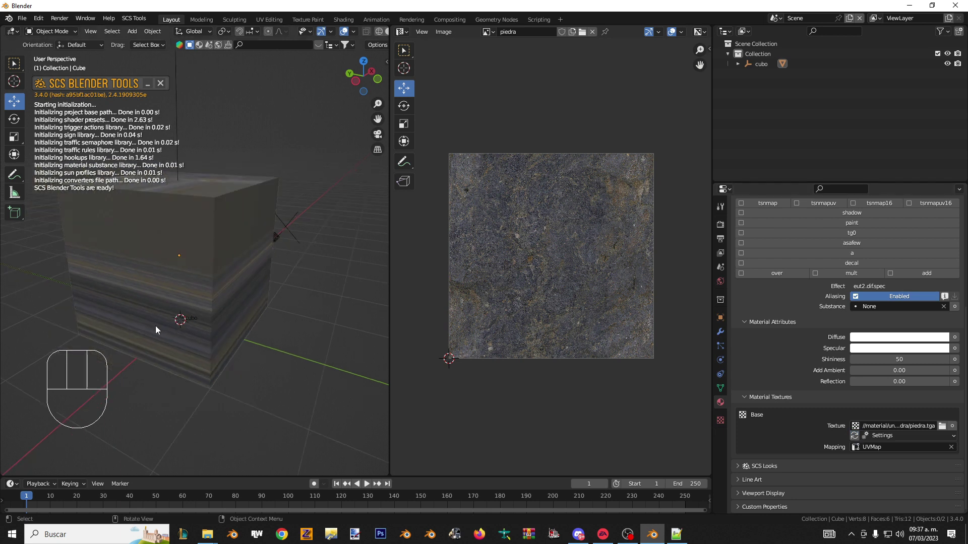
drag(160, 316, 324, 336)
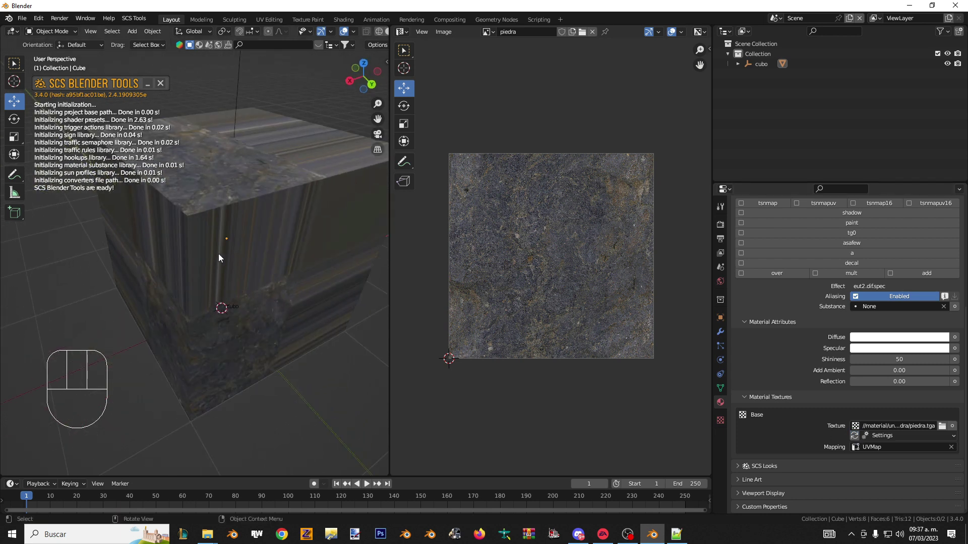
middle_click(236, 262)
drag(240, 262, 232, 339)
drag(295, 325, 244, 304)
- Return to Edit Mode and look over the texture options before switching to Notepad++
key(Tab)
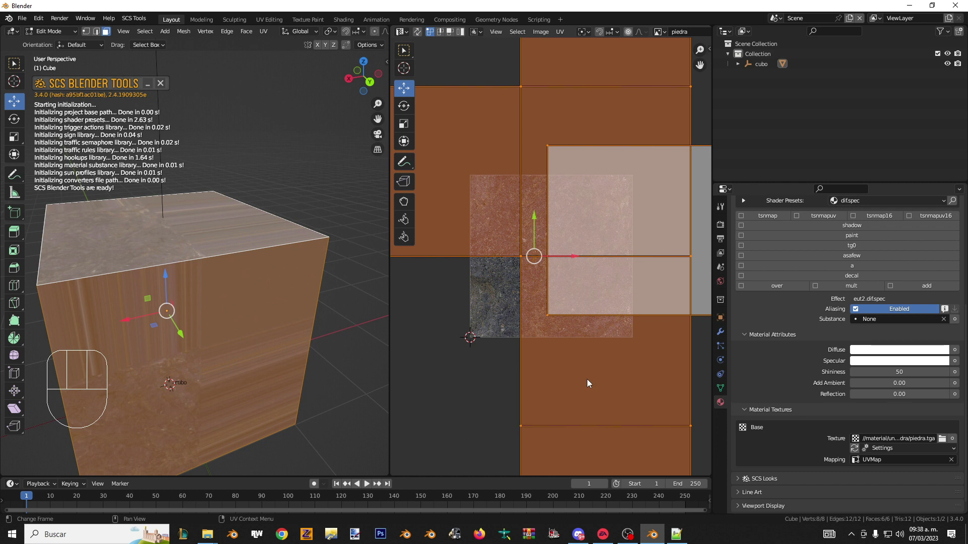
drag(893, 453, 888, 460)
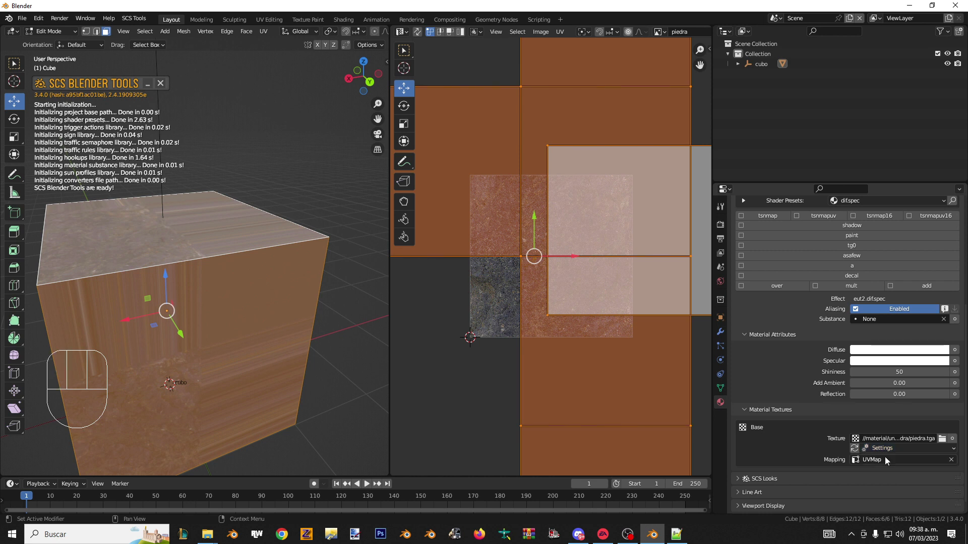
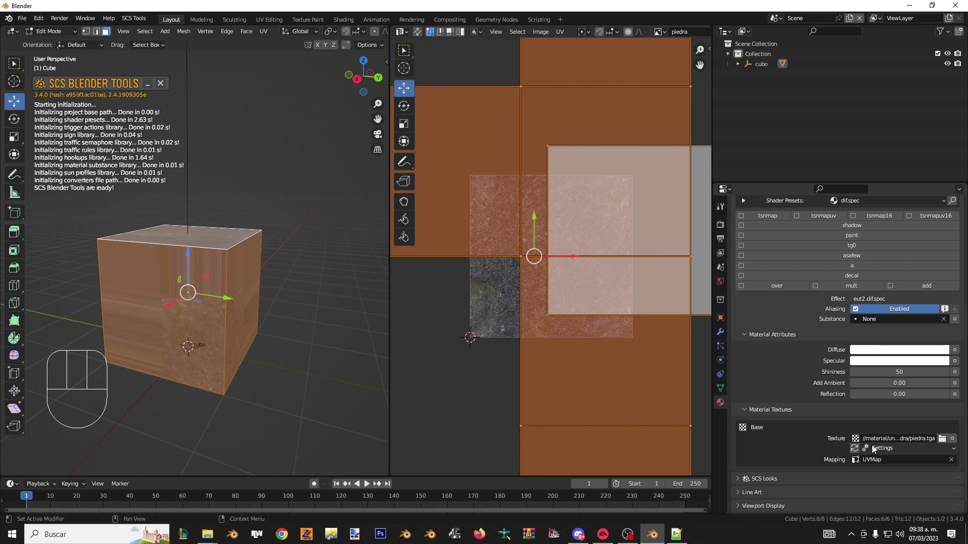
drag(877, 449, 900, 478)
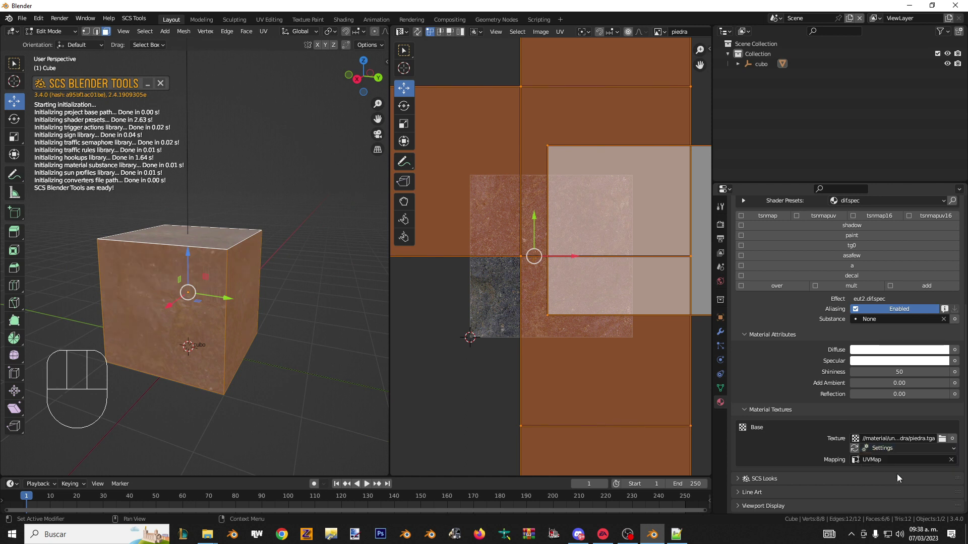
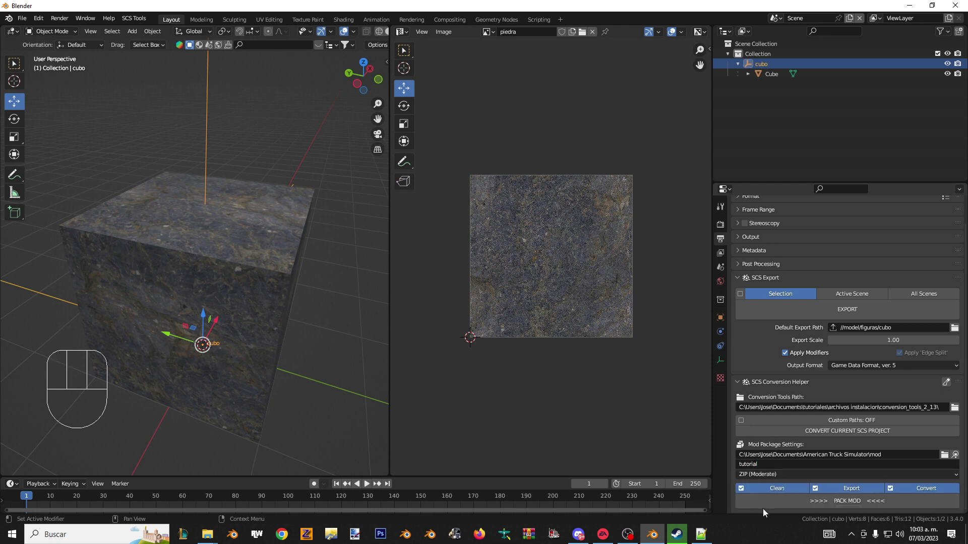
- Drag the conversion console window aside while the mod packs as tutorial.zip
drag(787, 507, 168, 131)
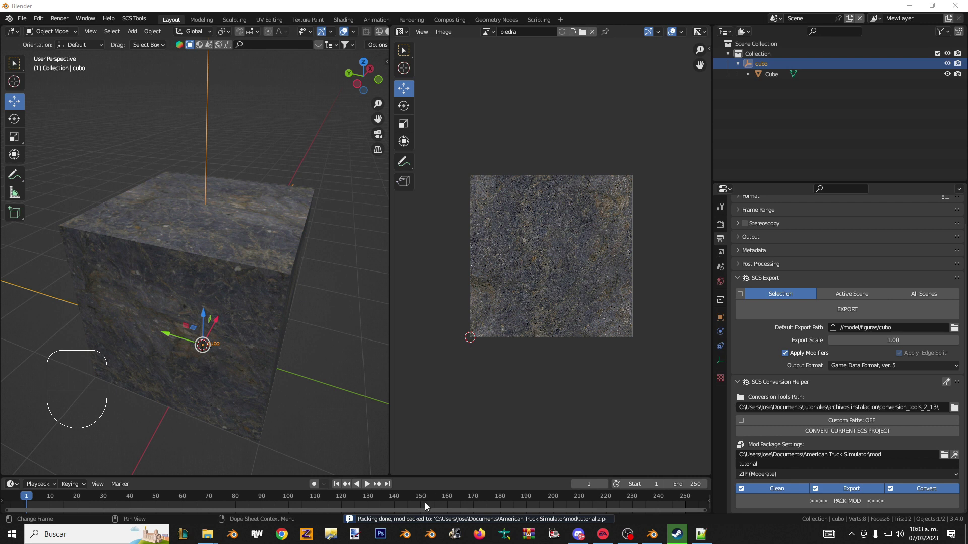
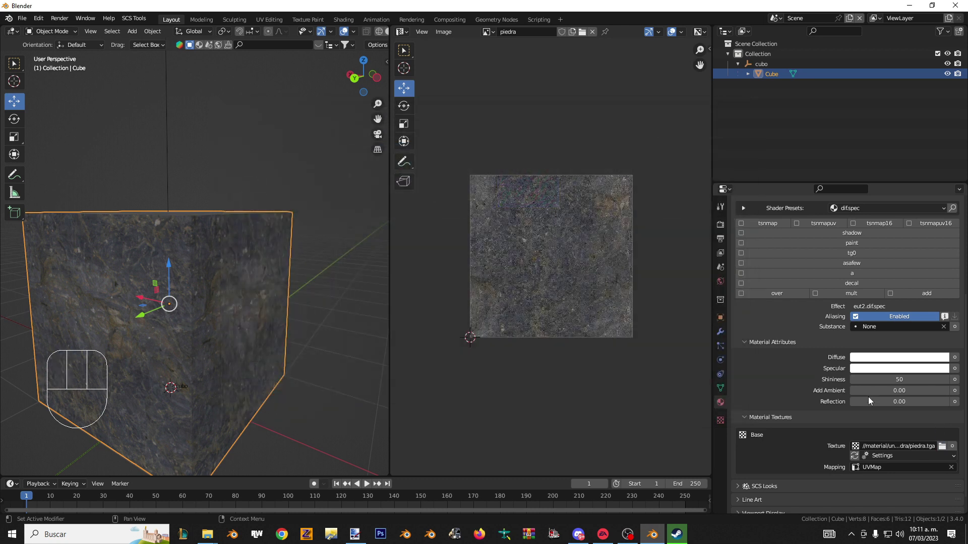
- Export the cubo game object and start converting the current SCS project
click(885, 461)
click(890, 467)
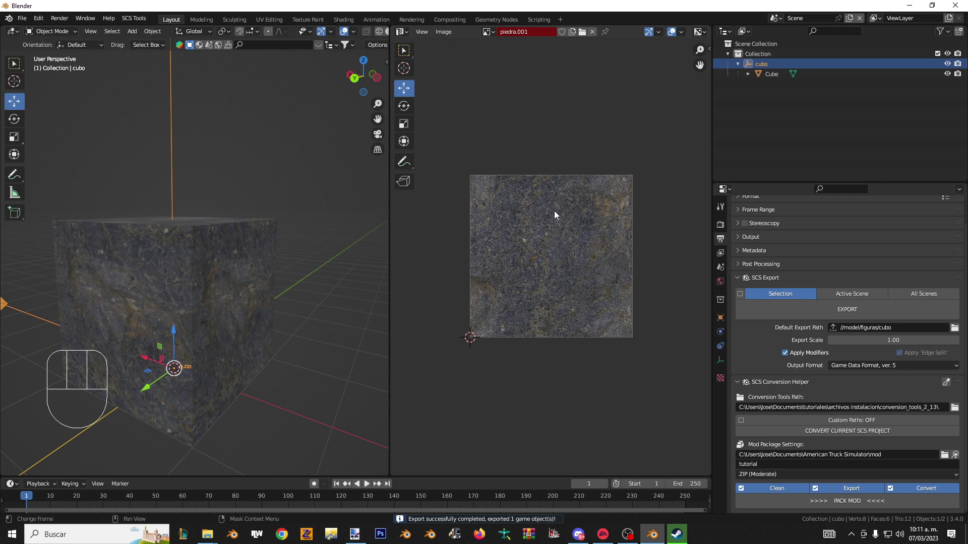
click(801, 308)
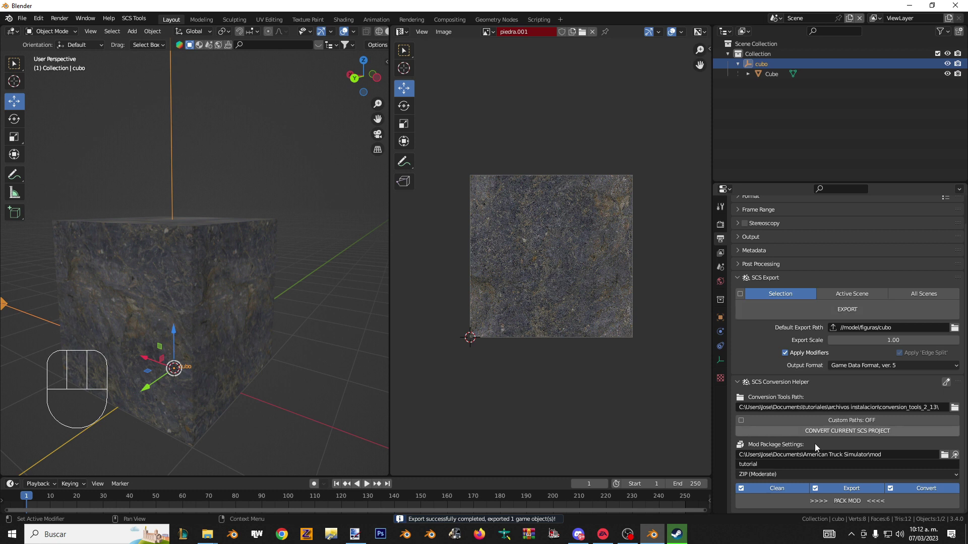
- Move the conversion console aside, revealing the conversion error report
drag(786, 502, 214, 221)
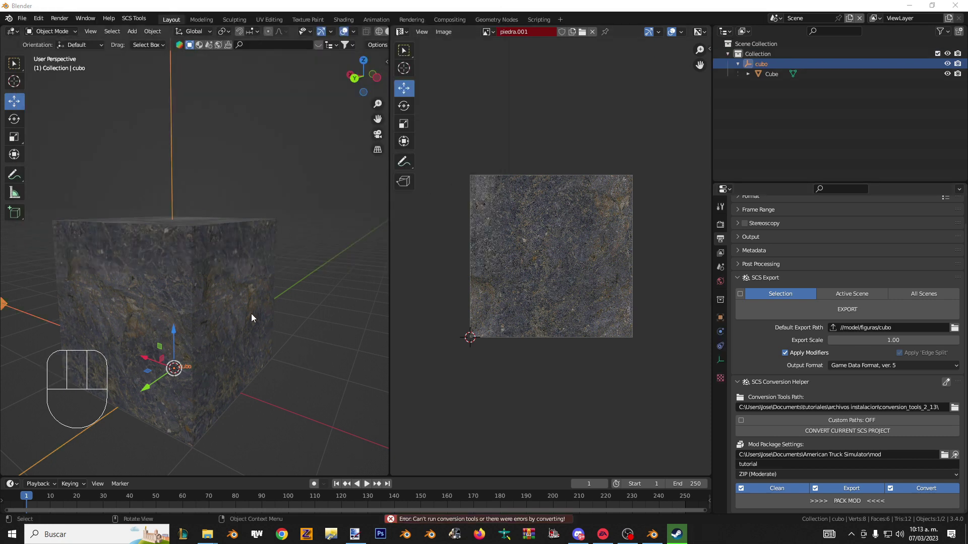
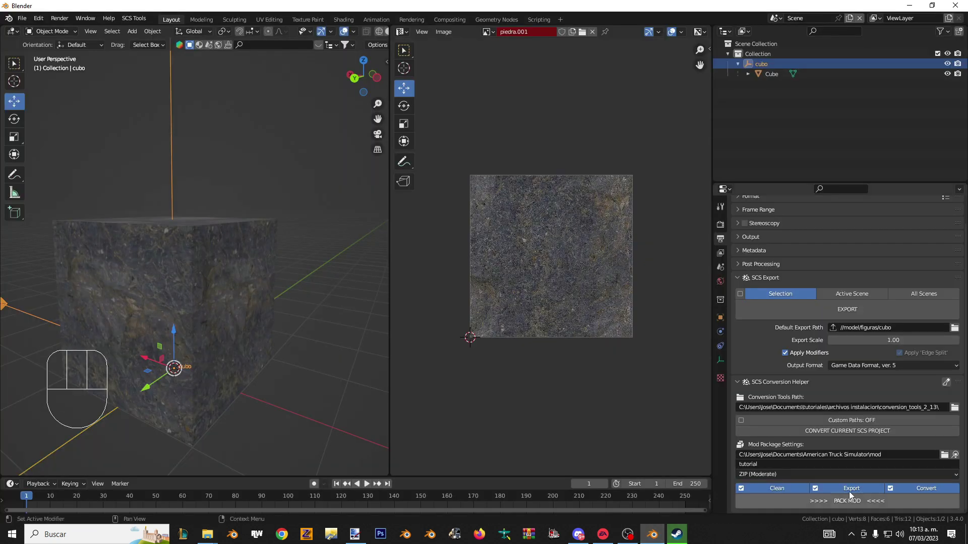
- Point the Cube's Base texture at piedra.tga instead of the PNG, then reselect cubo
click(191, 321)
click(727, 407)
drag(950, 427, 896, 392)
click(943, 429)
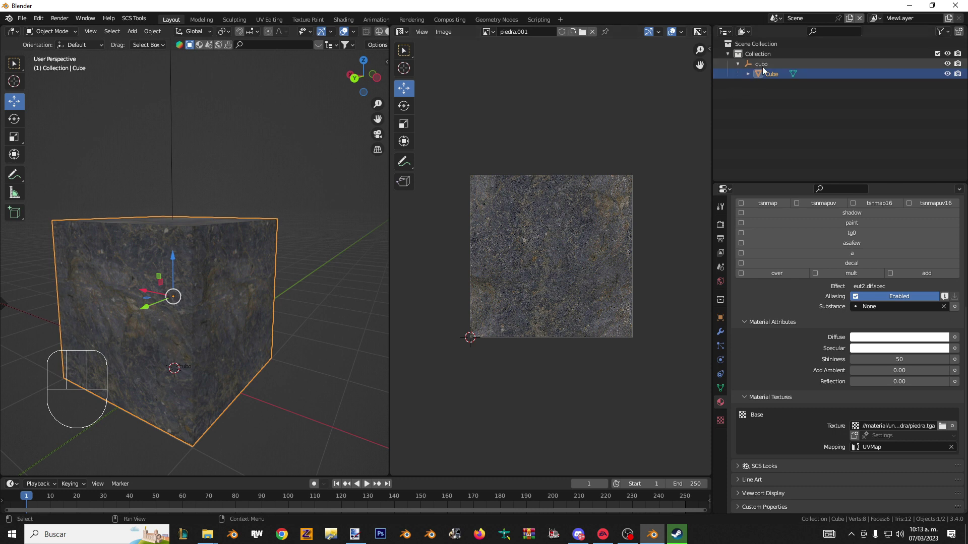
click(227, 308)
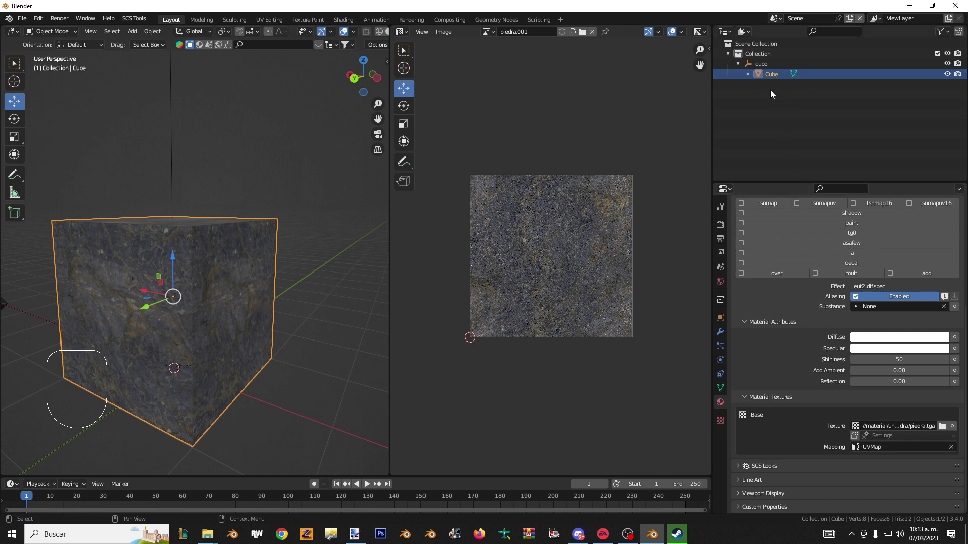
- Pack the project as tutorial.zip from SCS Conversion Helper with Clean, Export and Convert enabled
click(762, 65)
click(723, 244)
click(859, 312)
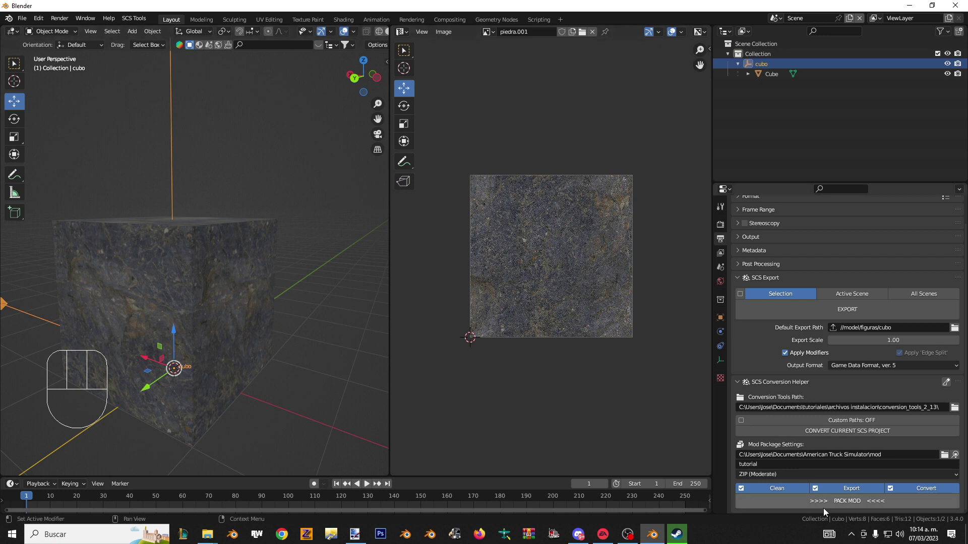
drag(830, 511, 377, 356)
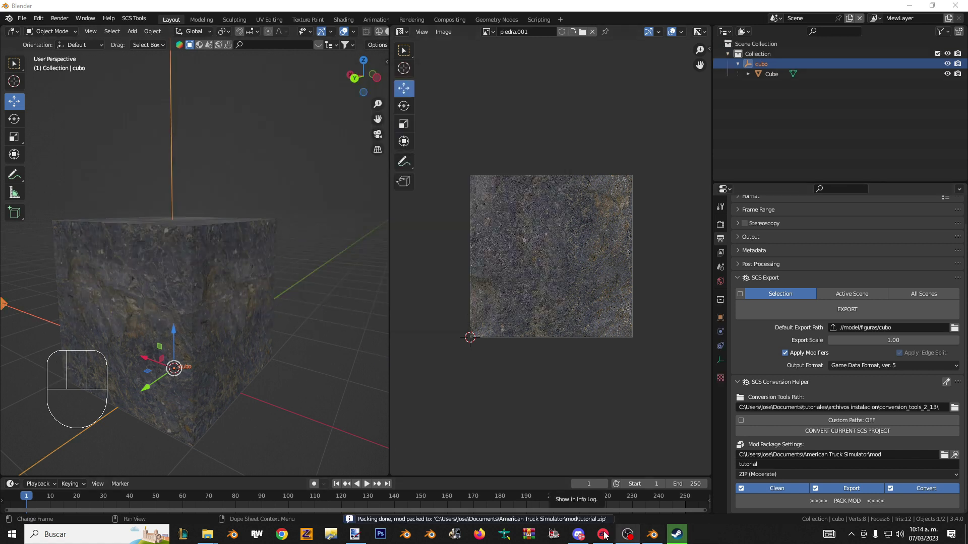